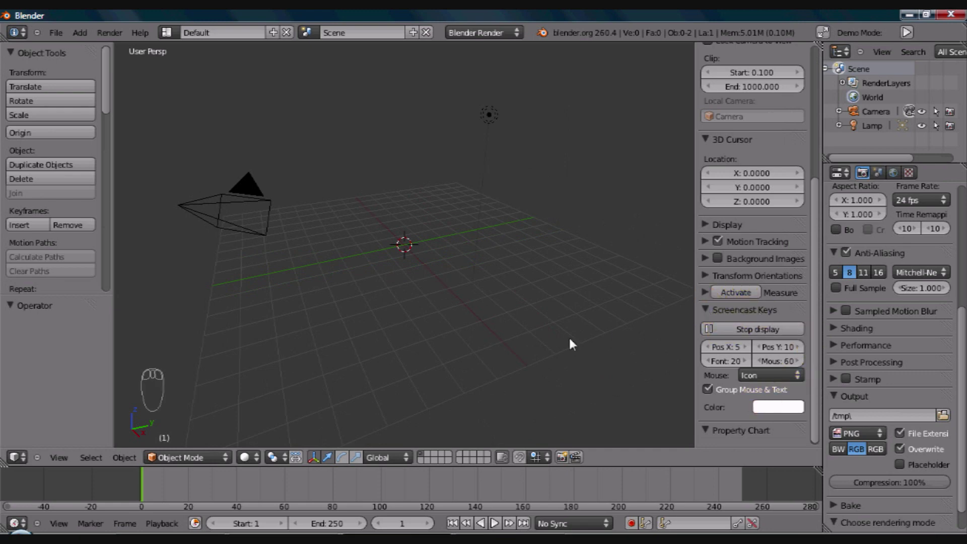
Step: Add a cube mesh at the scene origin beside the camera and lamp
key(n)
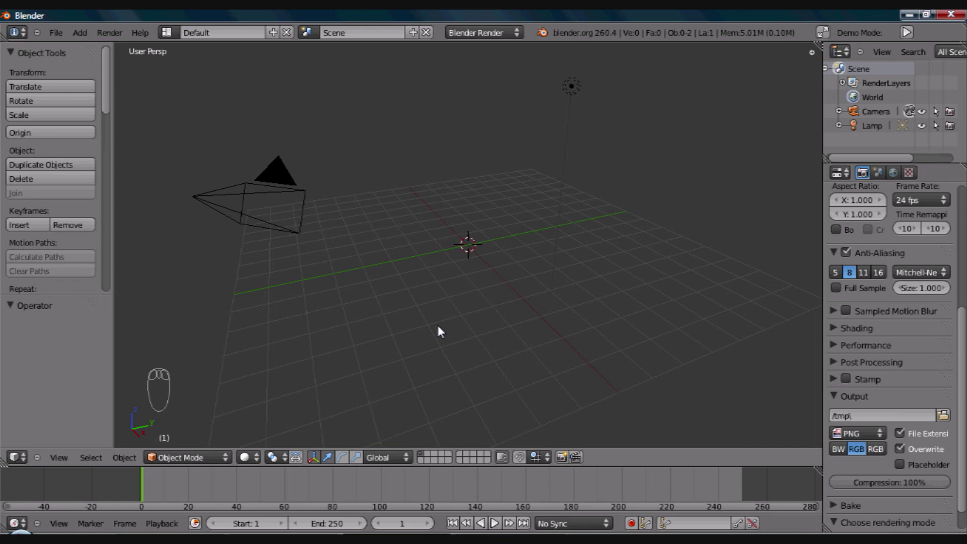
key(shift+a)
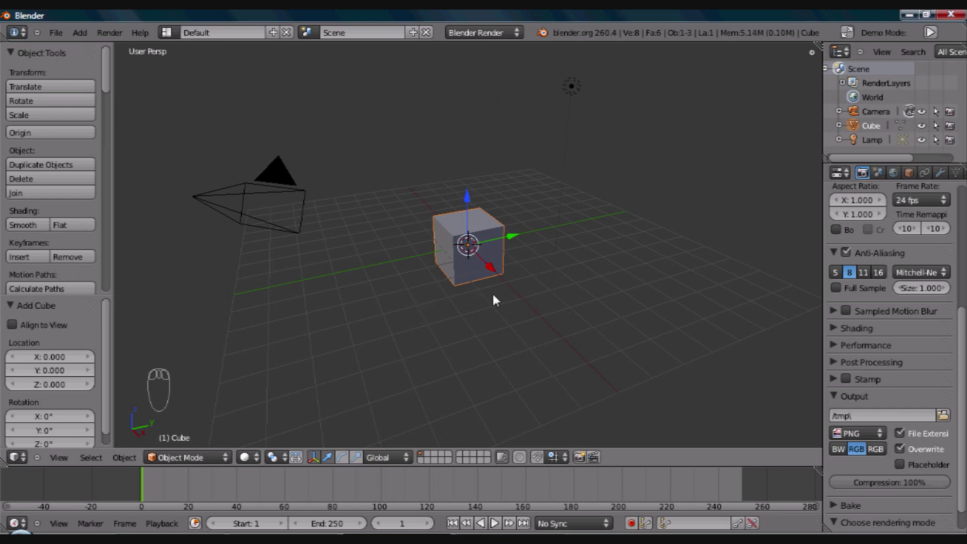
Step: Align the camera to a first front view and check the result through the camera
key(KP_1)
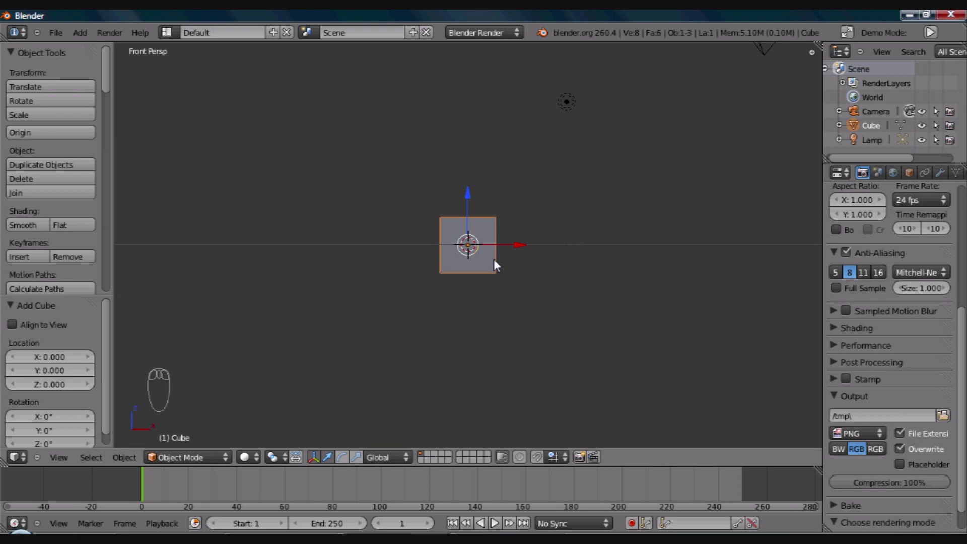
key(ctrl+alt+KP_0)
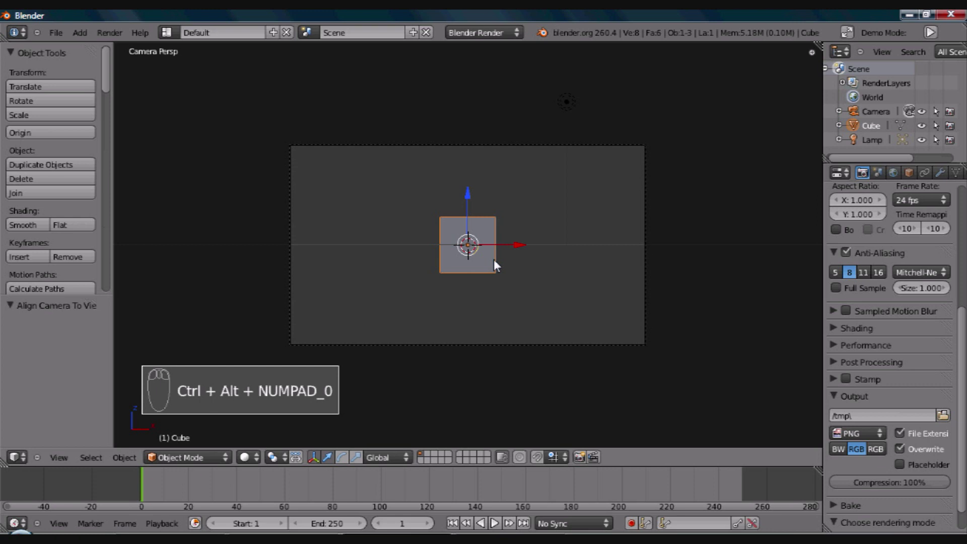
drag(552, 290, 489, 274)
drag(358, 293, 492, 293)
drag(519, 285, 507, 285)
key(ctrl+alt+KP_0)
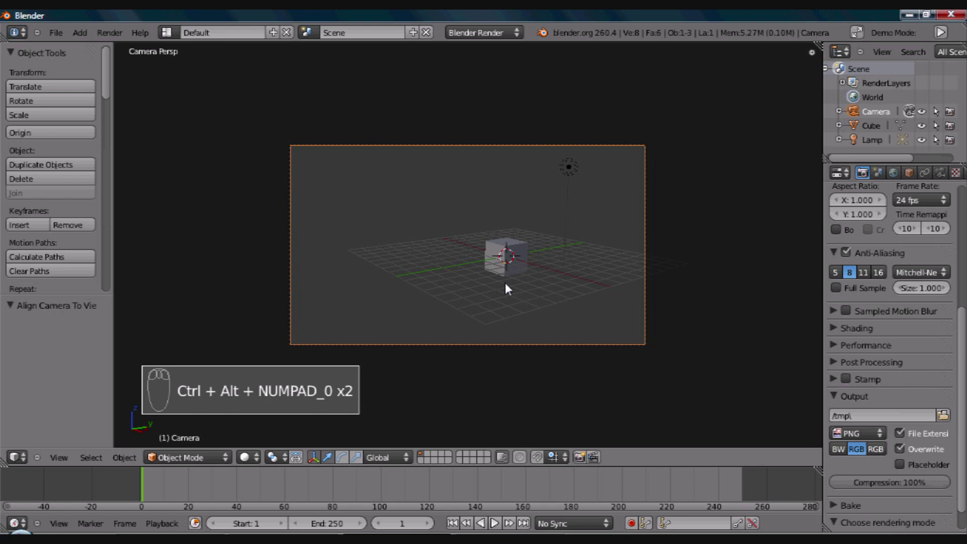
key(KP_0)
Step: Re-align the camera to a zoomed-in front view so it frames the cube at centre
drag(404, 308, 743, 169)
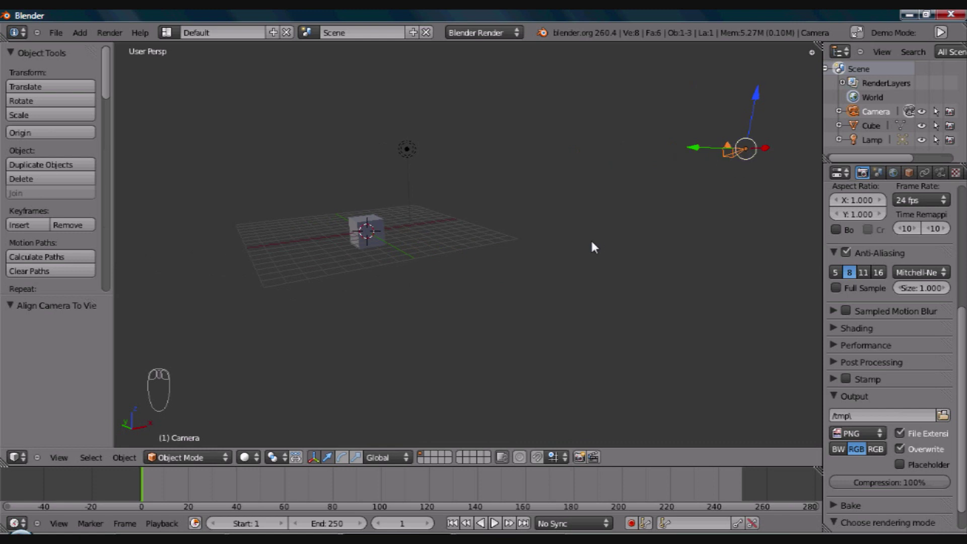
key(KP_1)
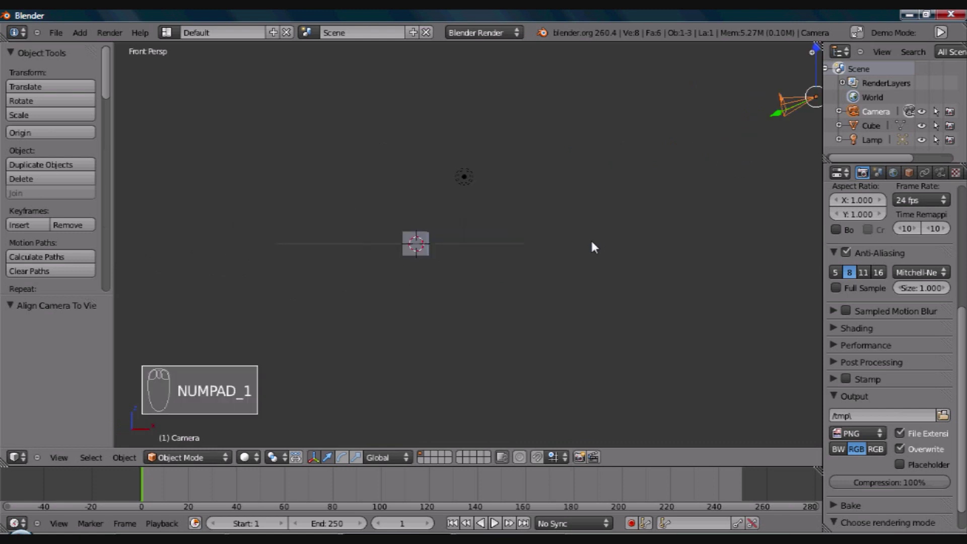
drag(564, 237, 517, 280)
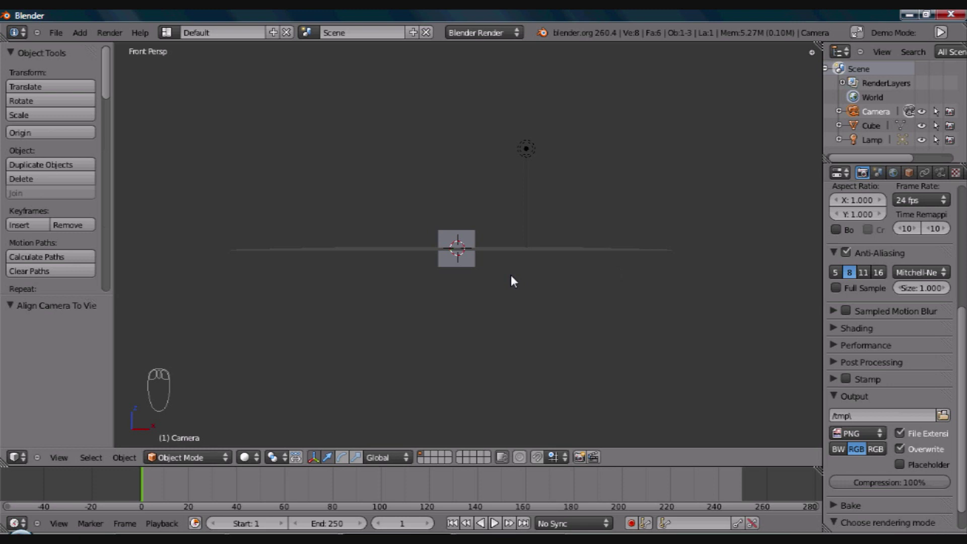
key(ctrl+alt+KP_0)
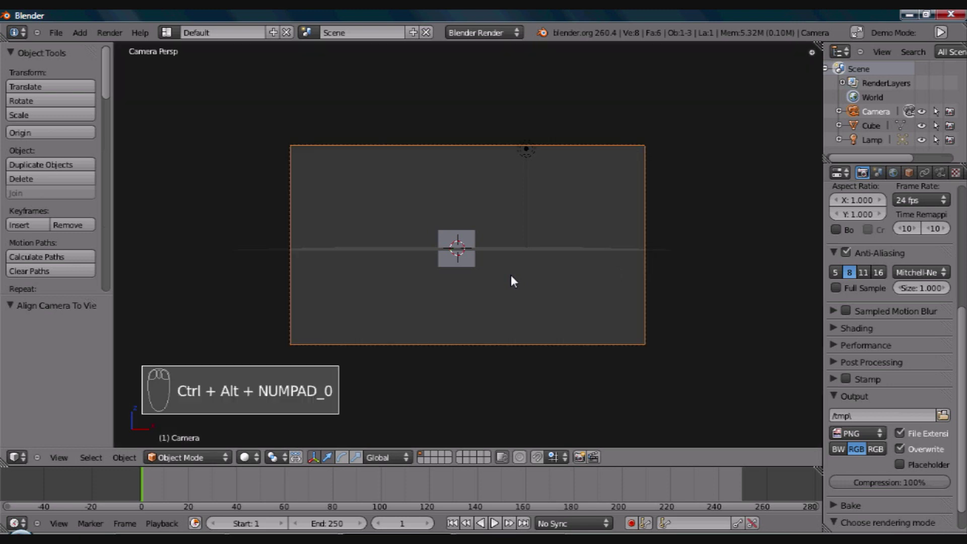
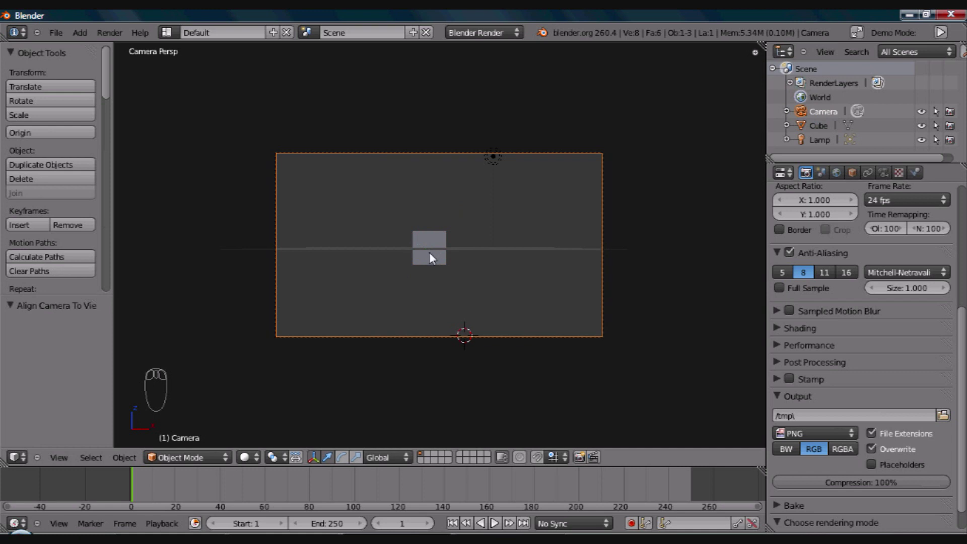
Step: Move the camera sideways and forward until the cube is centred large in its frame
drag(435, 257, 507, 250)
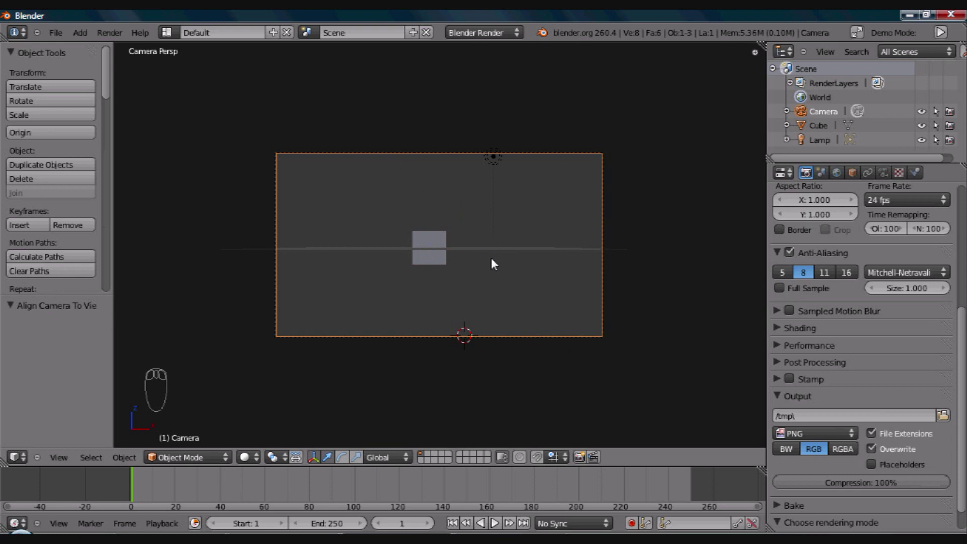
key(g)
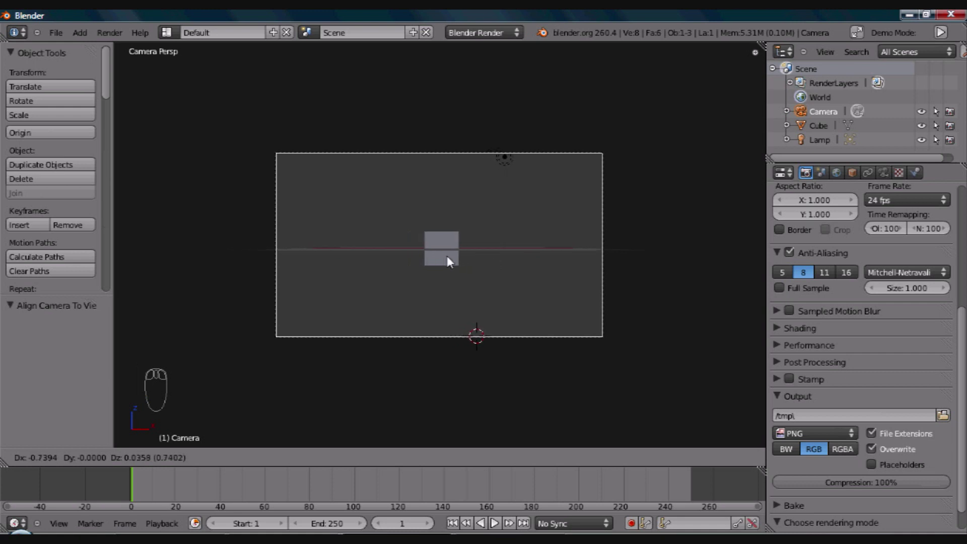
drag(453, 261, 165, 432)
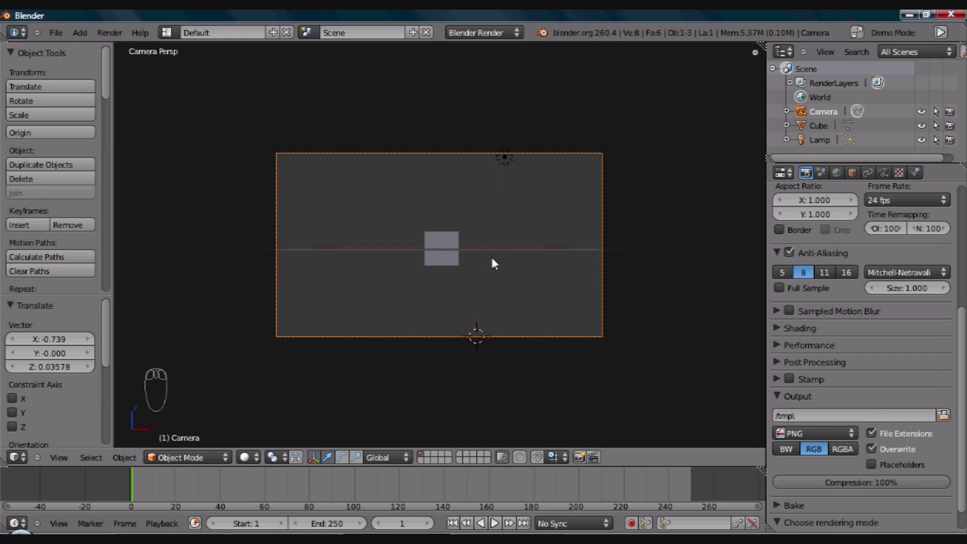
key(g)
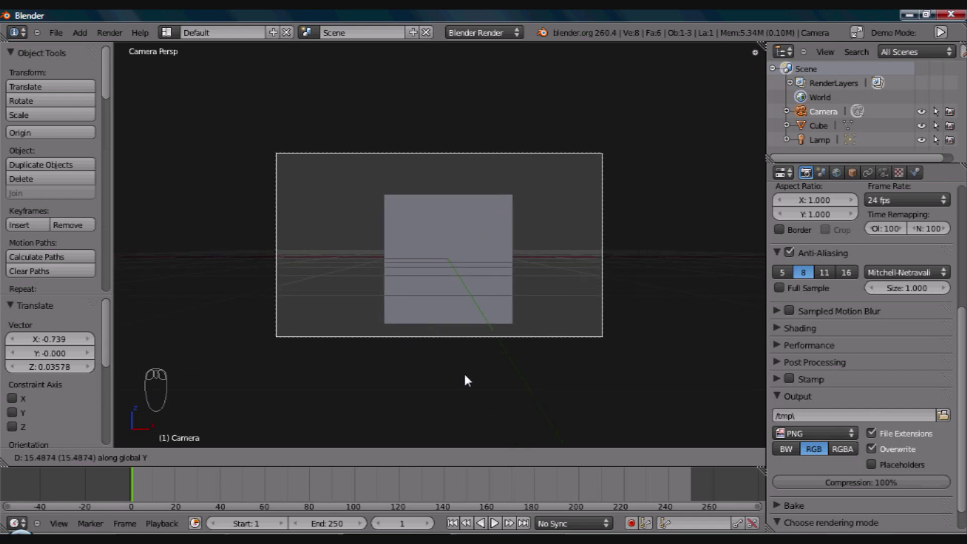
drag(470, 379, 509, 313)
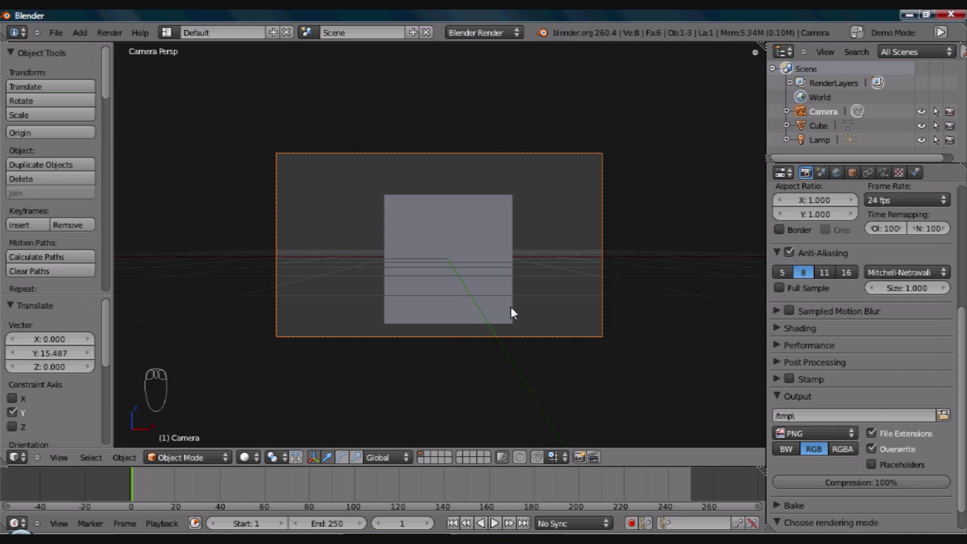
key(g)
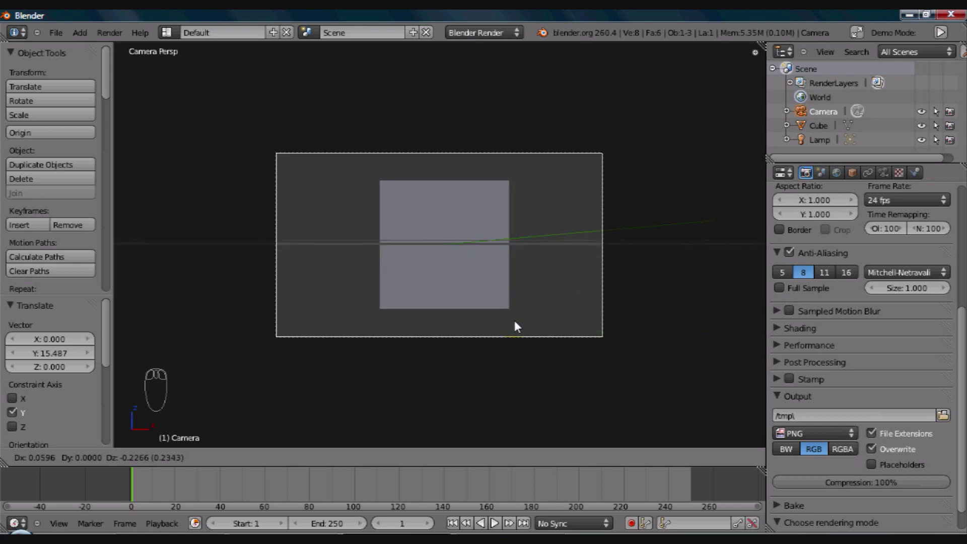
drag(520, 325, 496, 302)
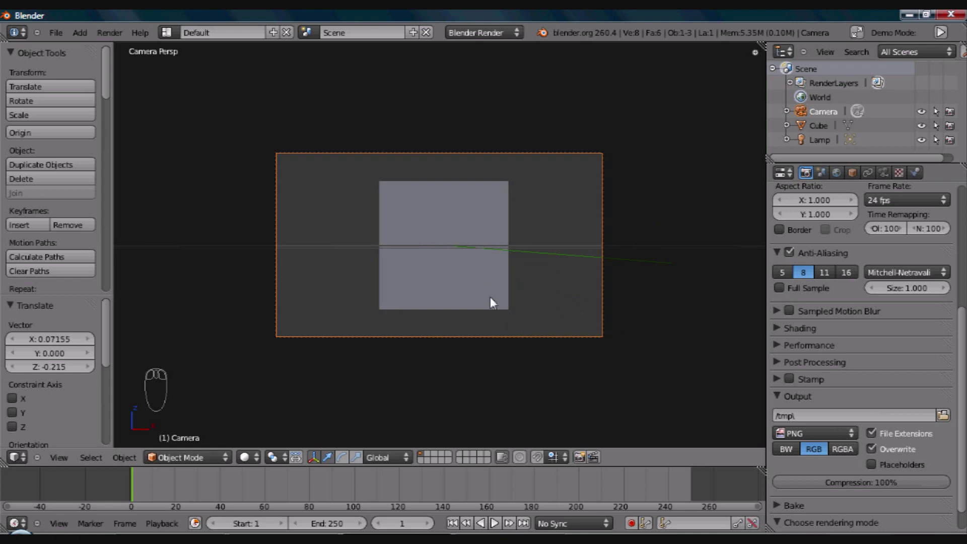
Step: Leave the camera view and hide the camera from the viewport in the Outliner
key(KP_0)
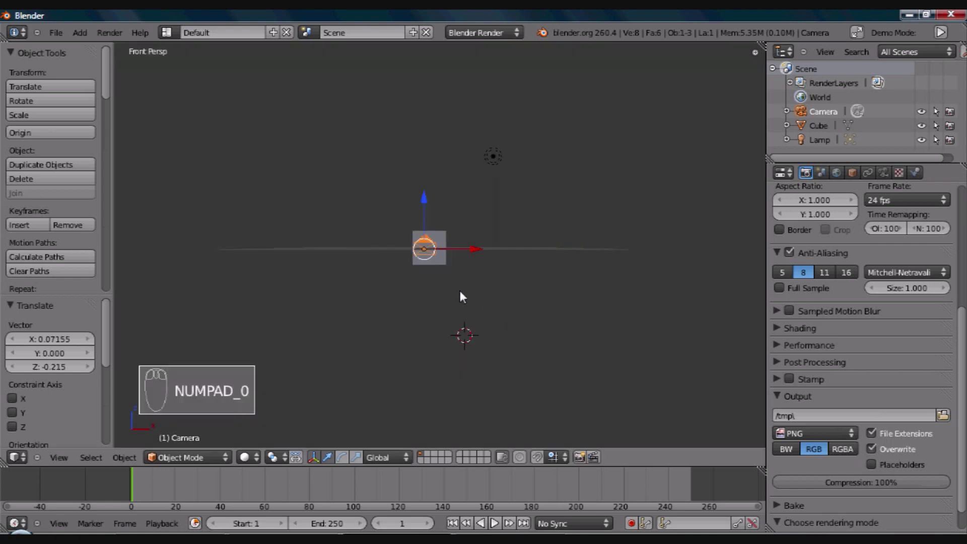
drag(429, 280, 427, 288)
key(KP_0)
key(KP_0)
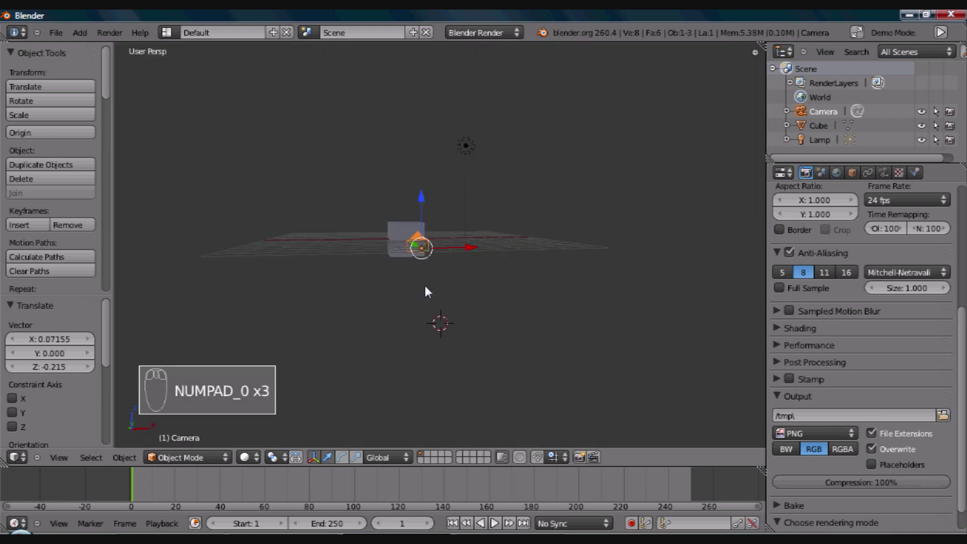
drag(409, 272, 950, 109)
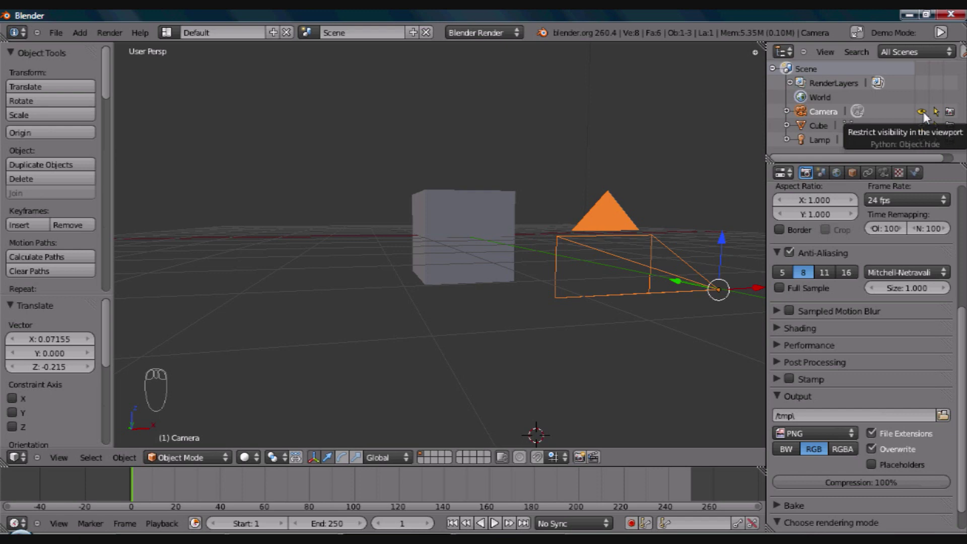
drag(929, 116, 521, 297)
drag(540, 284, 530, 292)
Step: Return to a zoomed-in front perspective view and select the cube
key(KP_1)
drag(478, 299, 390, 240)
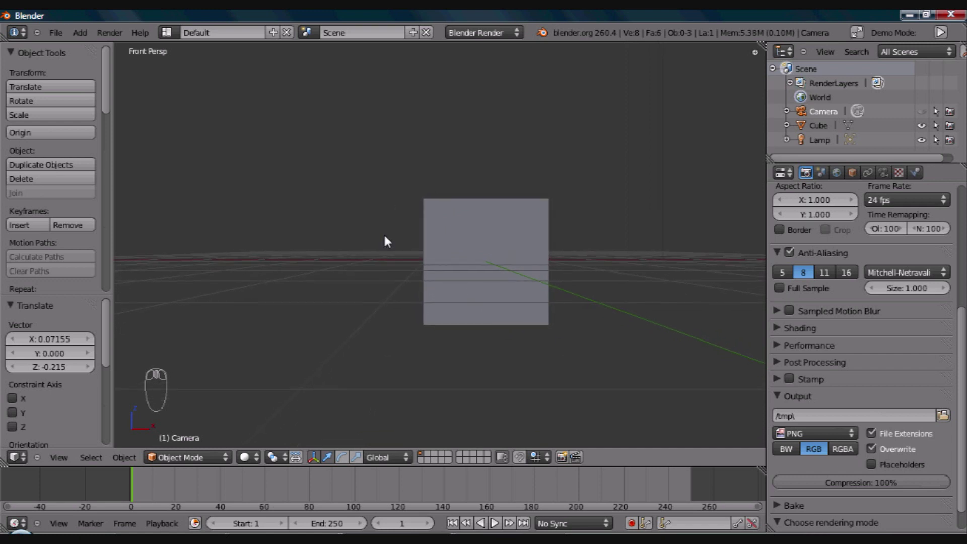
key(KP_5)
drag(406, 254, 445, 282)
key(KP_1)
key(KP_2)
key(KP_5)
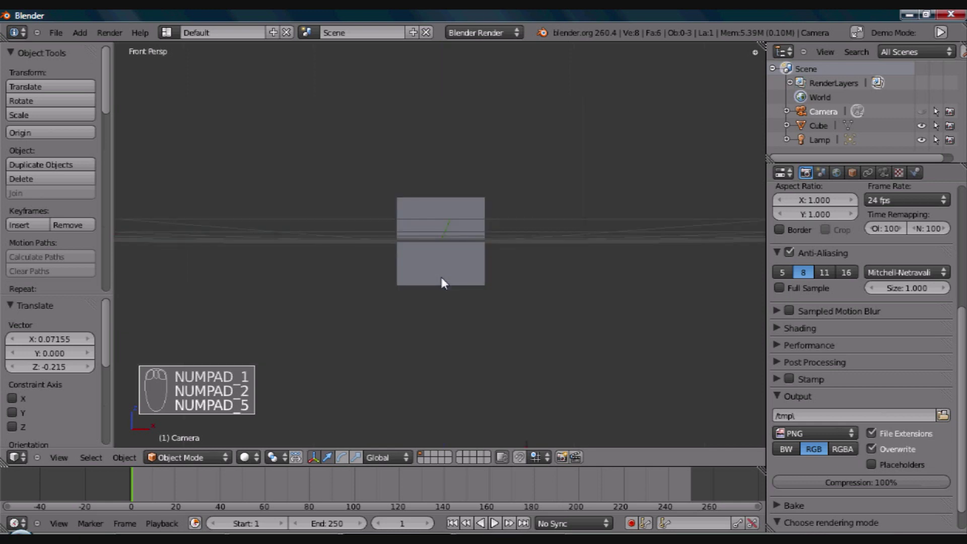
key(KP_1)
drag(413, 336, 440, 295)
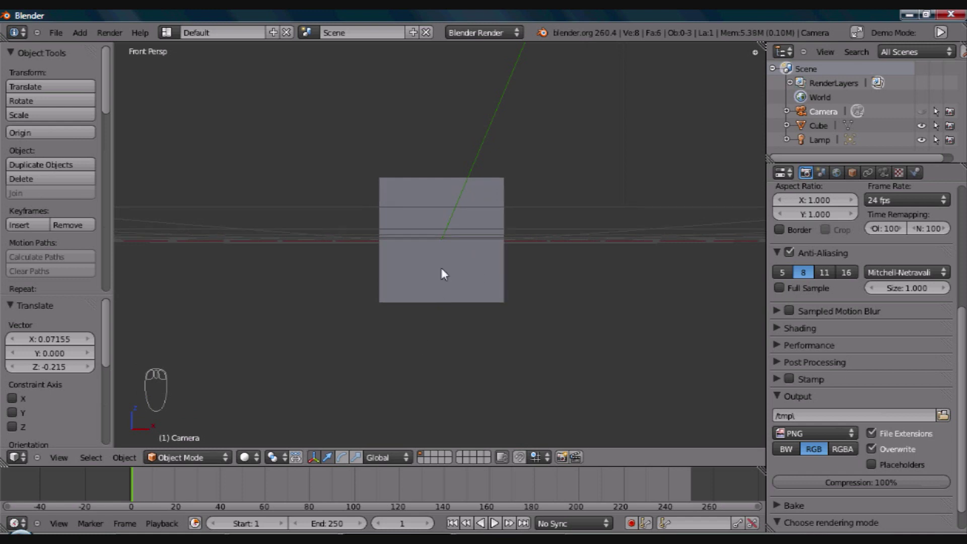
drag(445, 272, 581, 224)
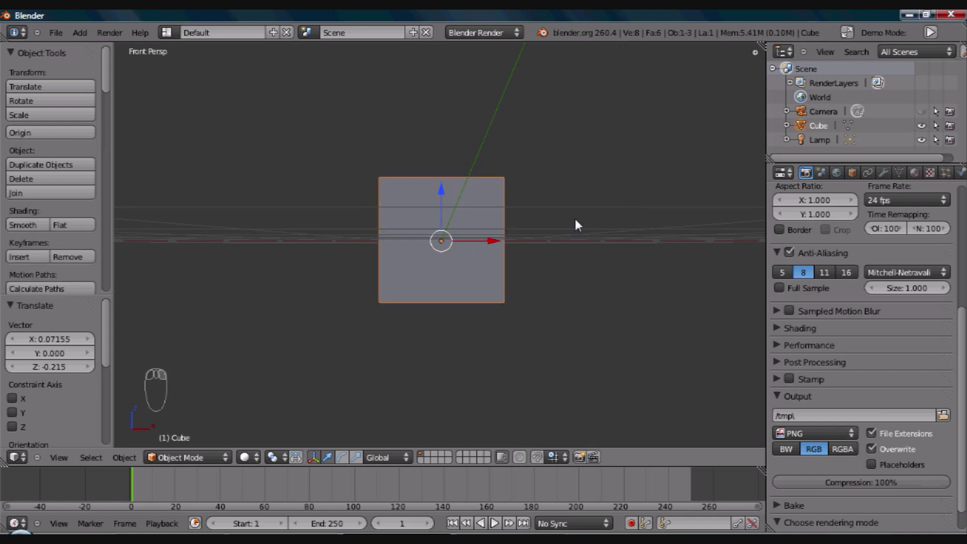
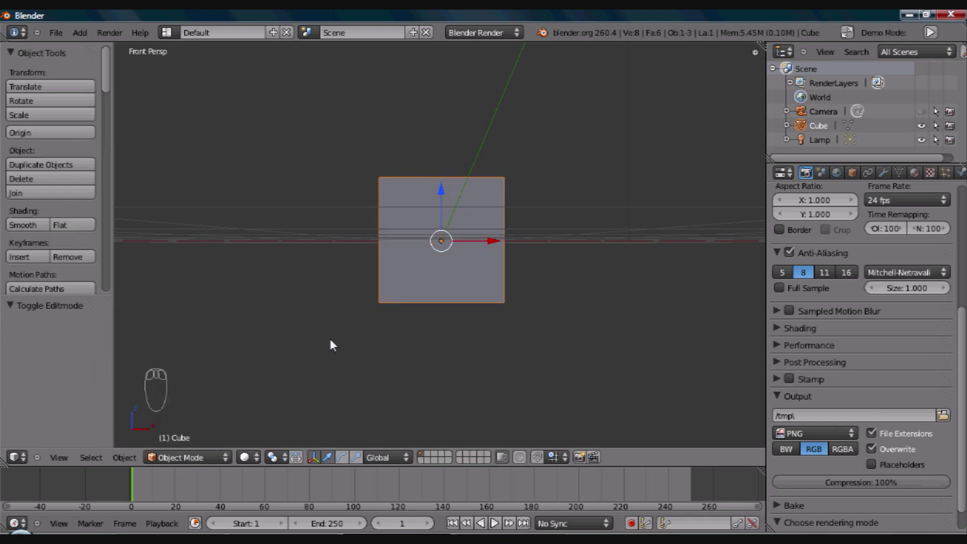
Step: Enter Edit Mode on the cube with its whole mesh selected and the mesh tools shown
key(Tab)
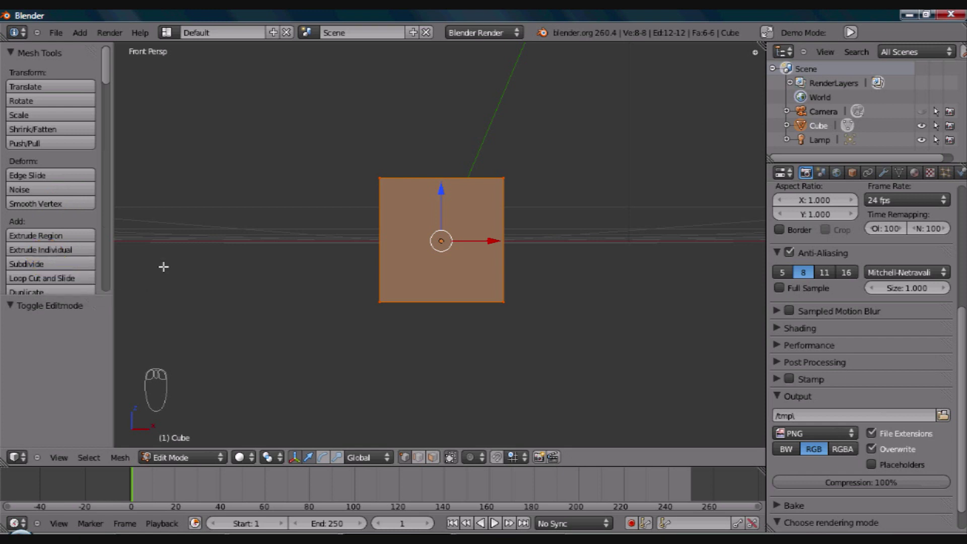
key(t)
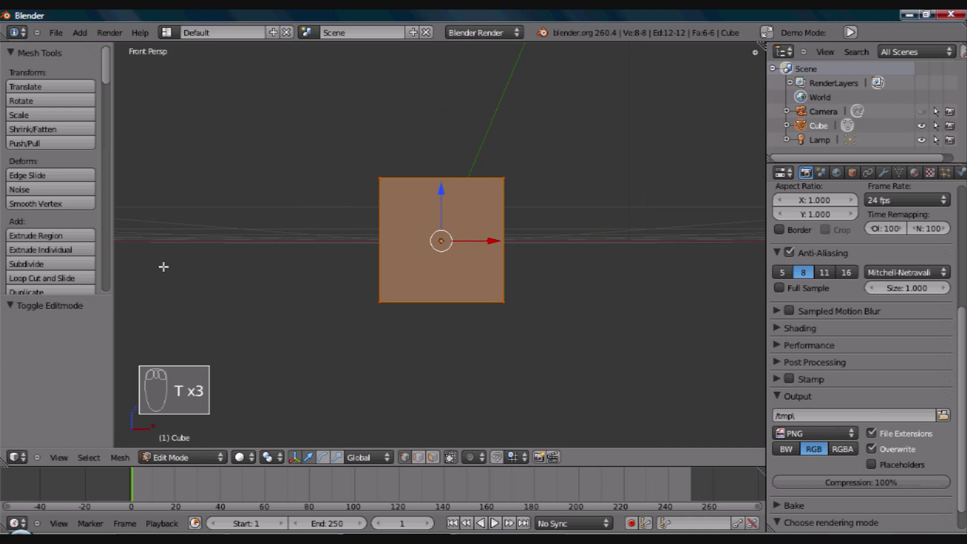
key(t)
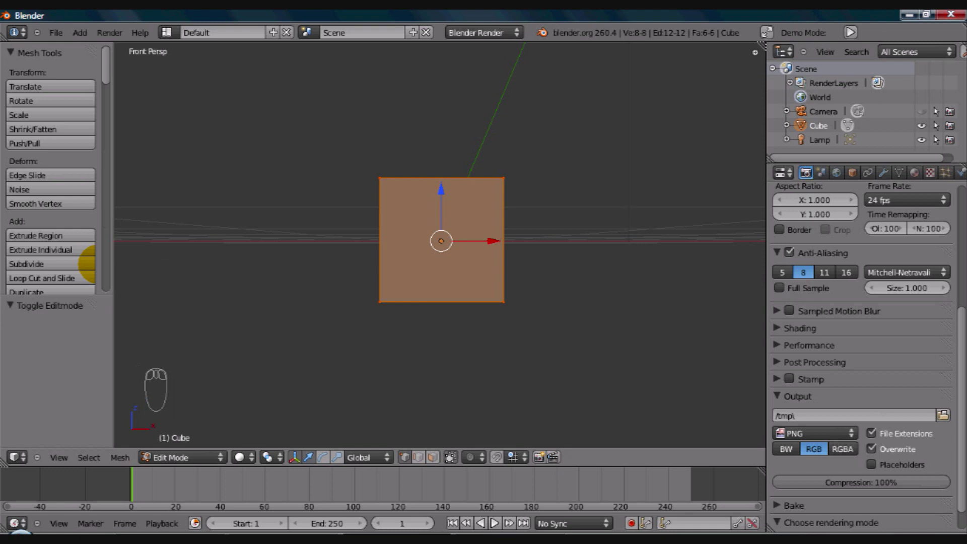
Step: Switch to face select mode and select a row of faces below centre for the mouth
drag(869, 28, 900, 29)
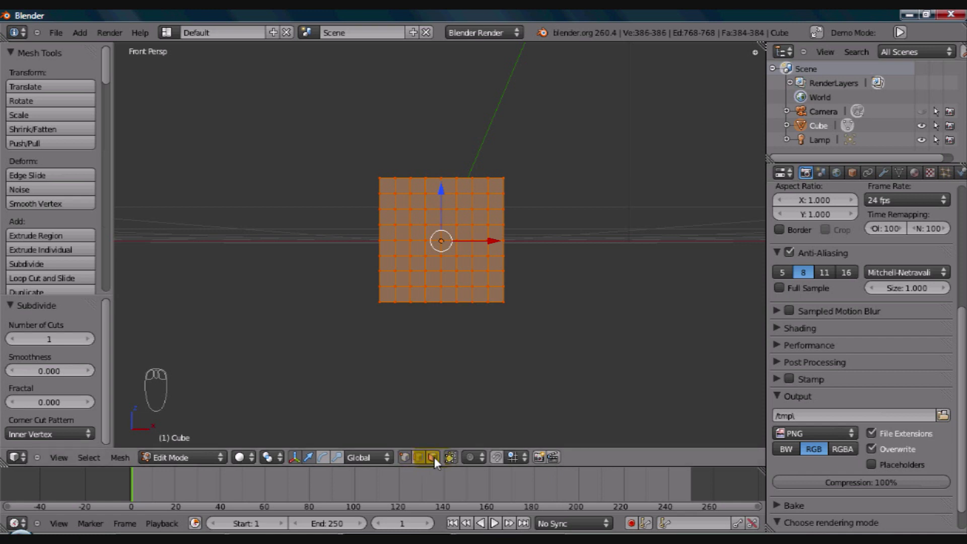
drag(440, 463, 409, 462)
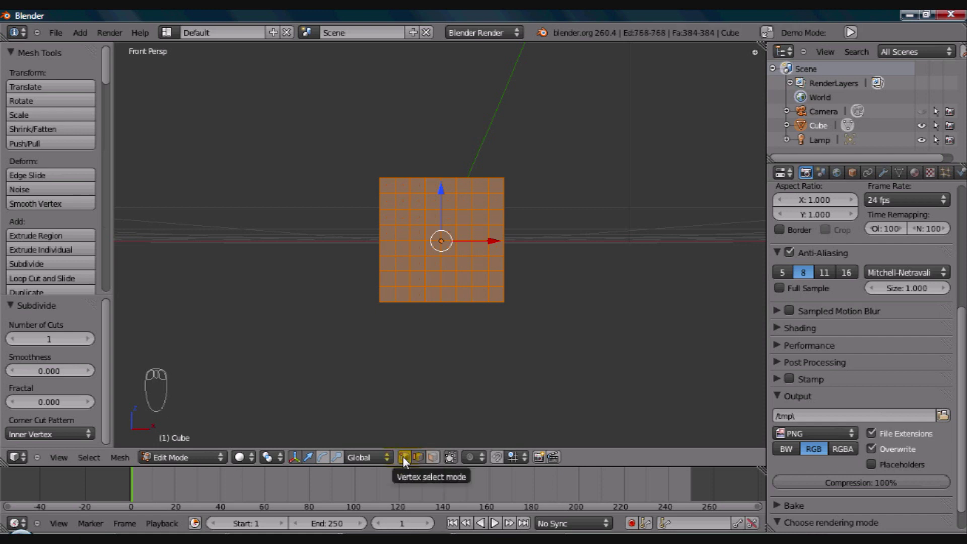
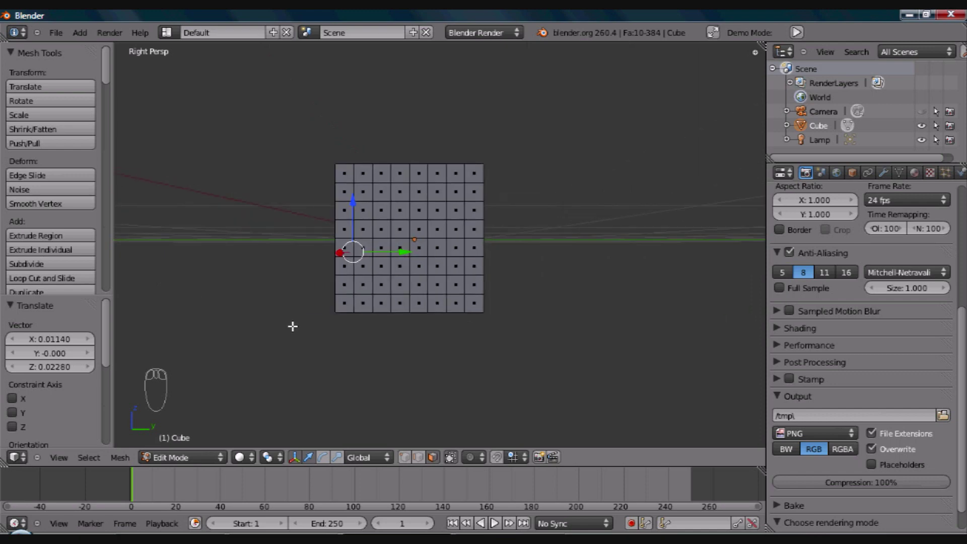
Step: Check the mouth face selection from side and front in wireframe and solid shading
key(KP_3)
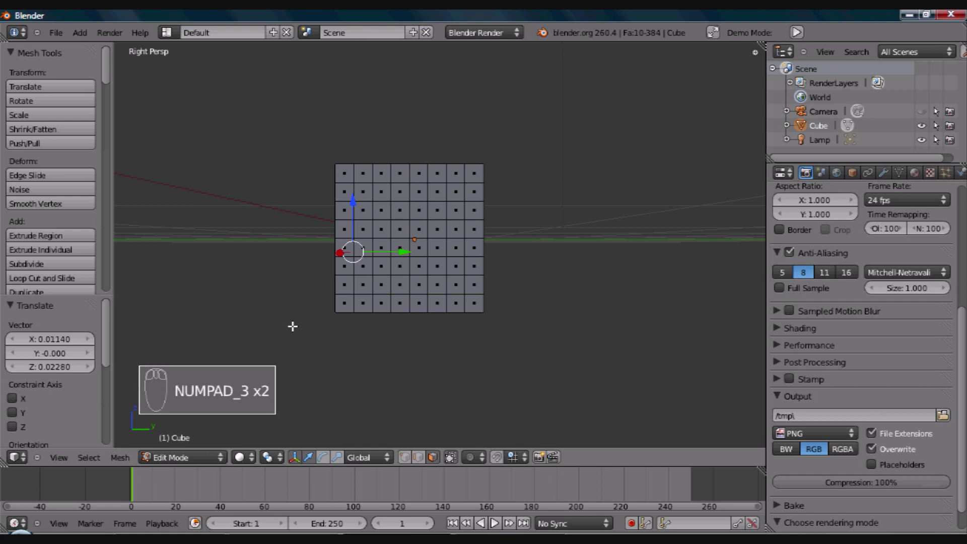
key(KP_1)
key(KP_3)
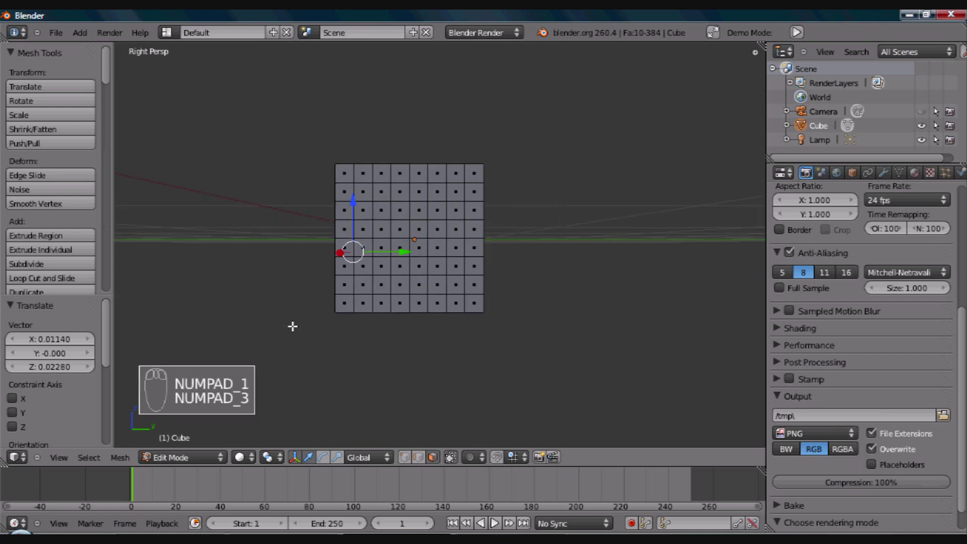
key(z)
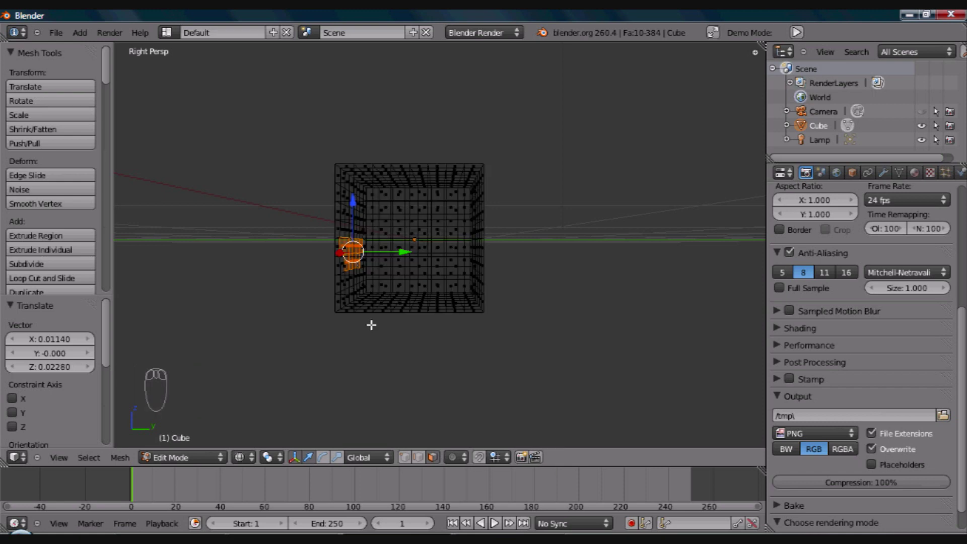
key(z)
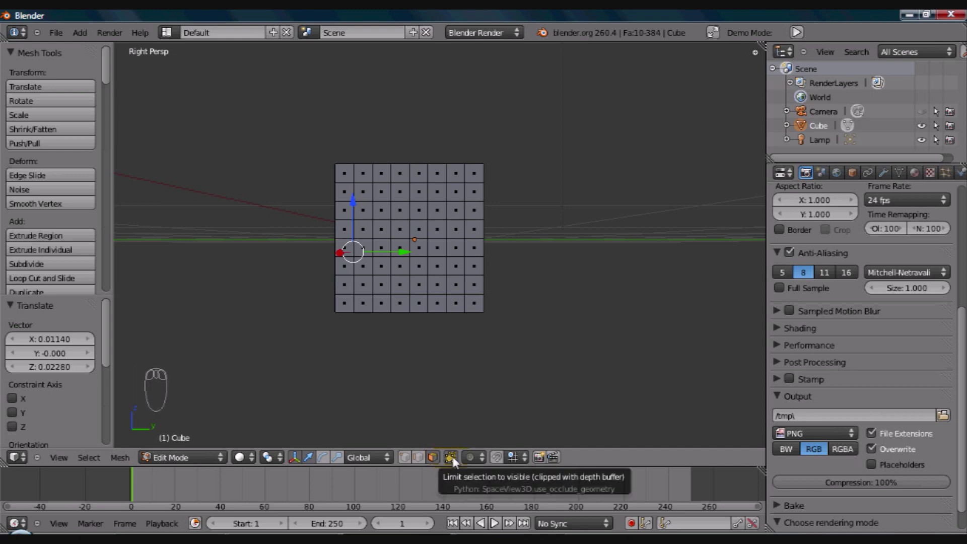
drag(457, 461, 457, 464)
drag(458, 465, 492, 519)
key(z)
key(z)
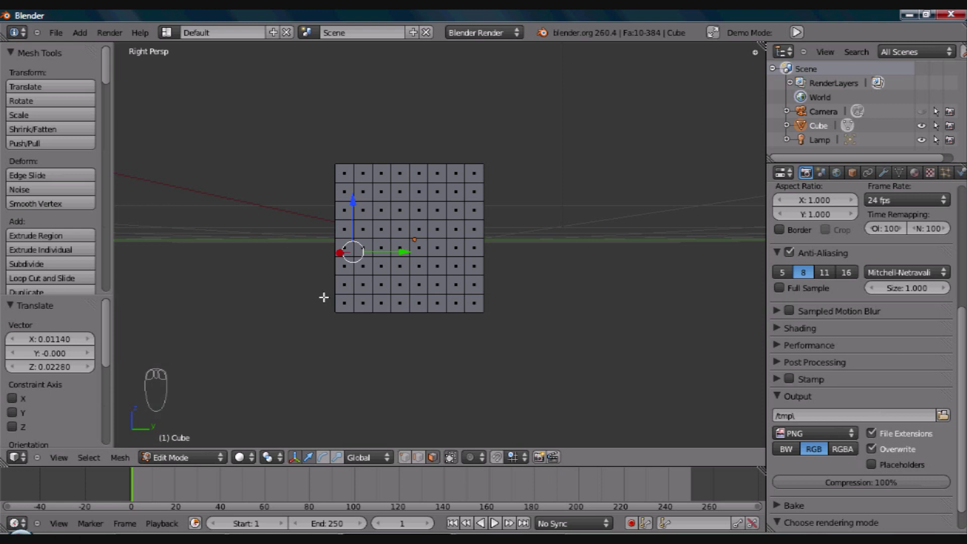
key(z)
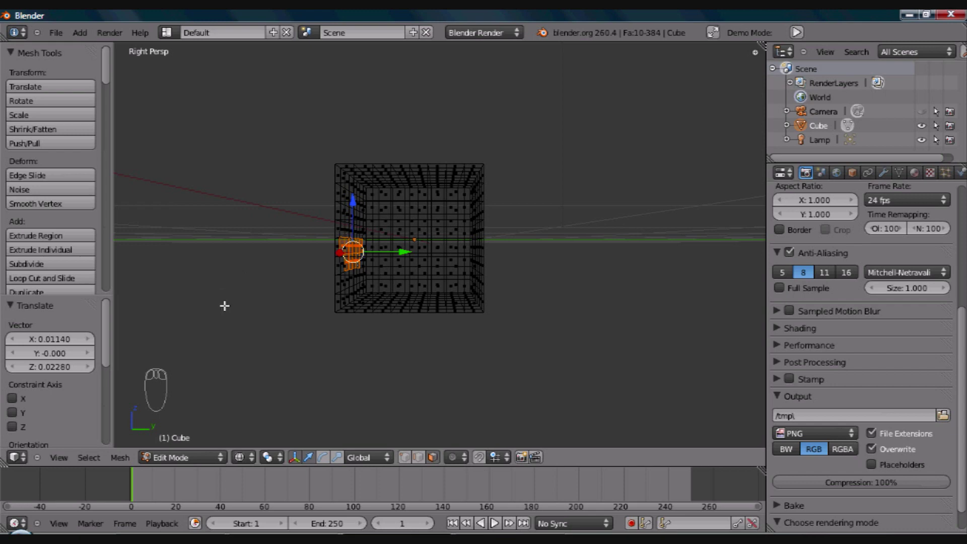
Step: Extrude the mouth faces about 0.65 units inward to form a cavity
key(e)
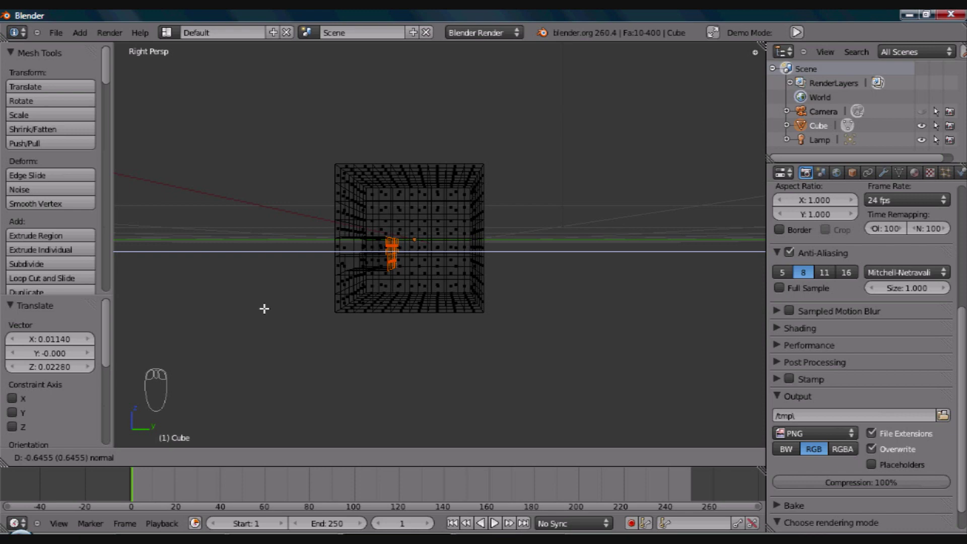
drag(493, 519, 493, 519)
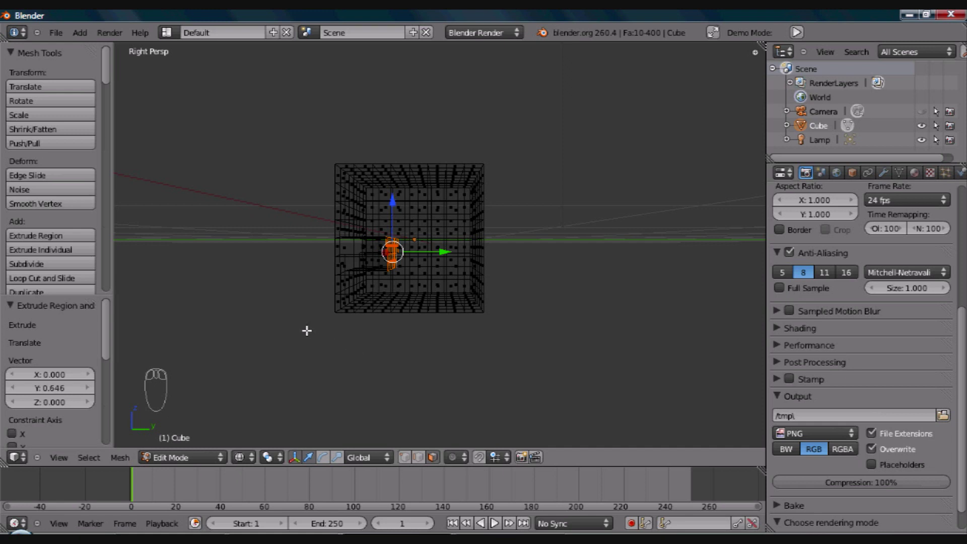
Step: Scale the extruded mouth faces up by about 1.252 from the front view
key(z)
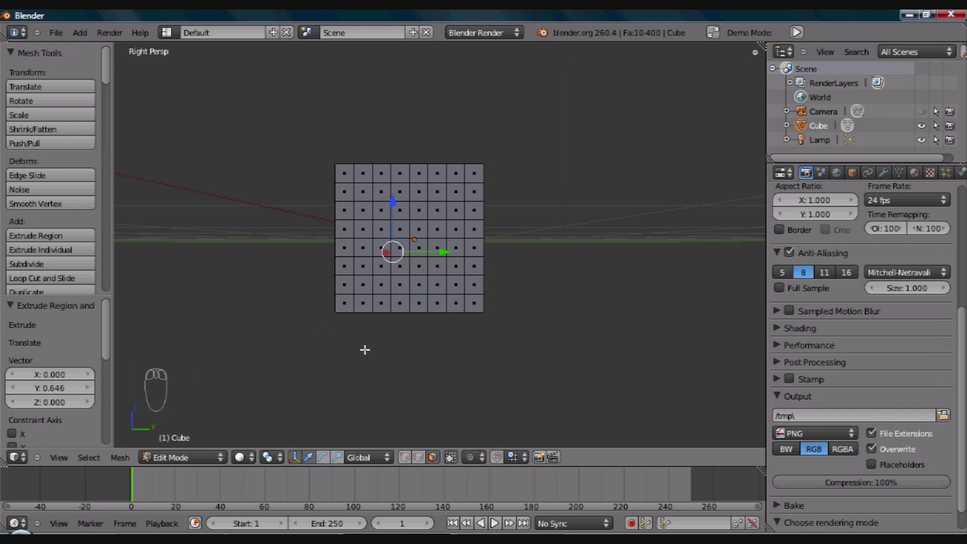
key(KP_1)
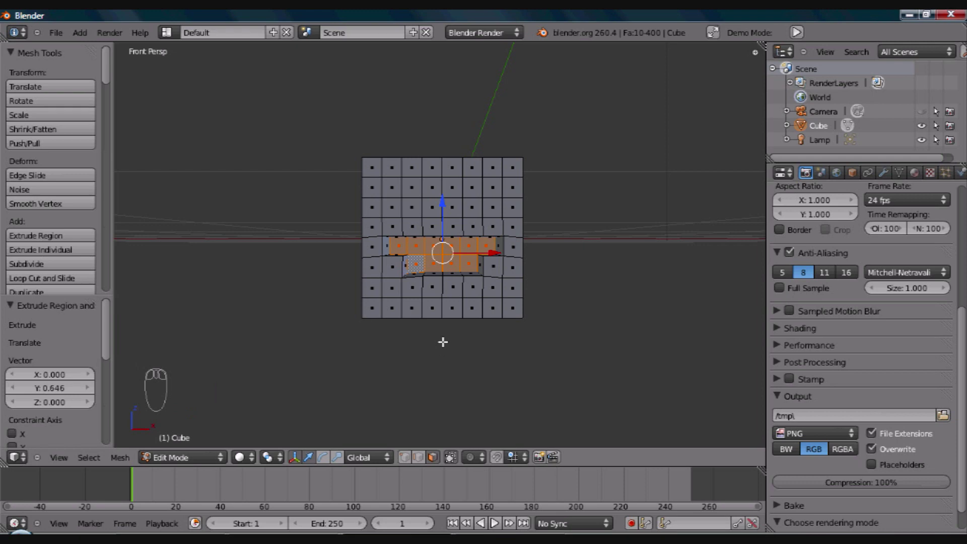
drag(493, 519, 493, 519)
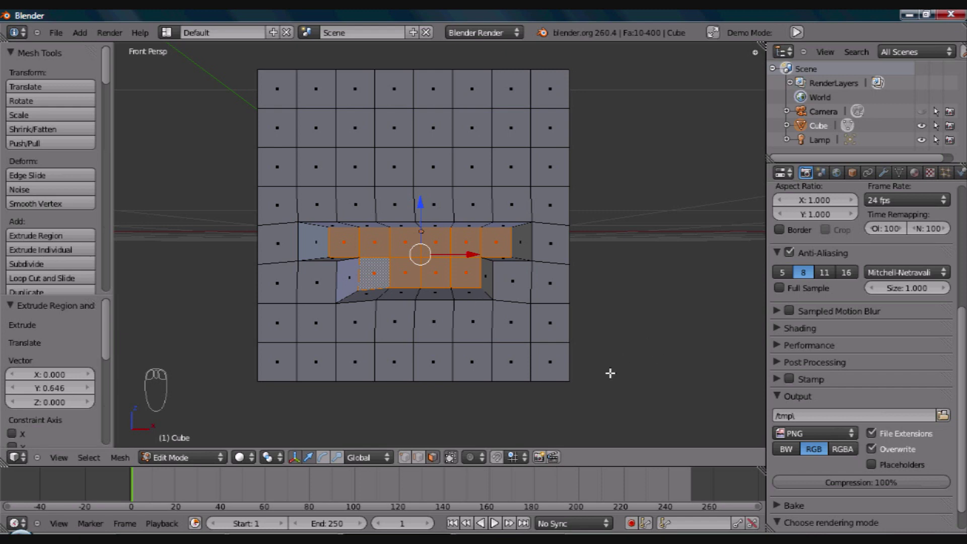
key(s)
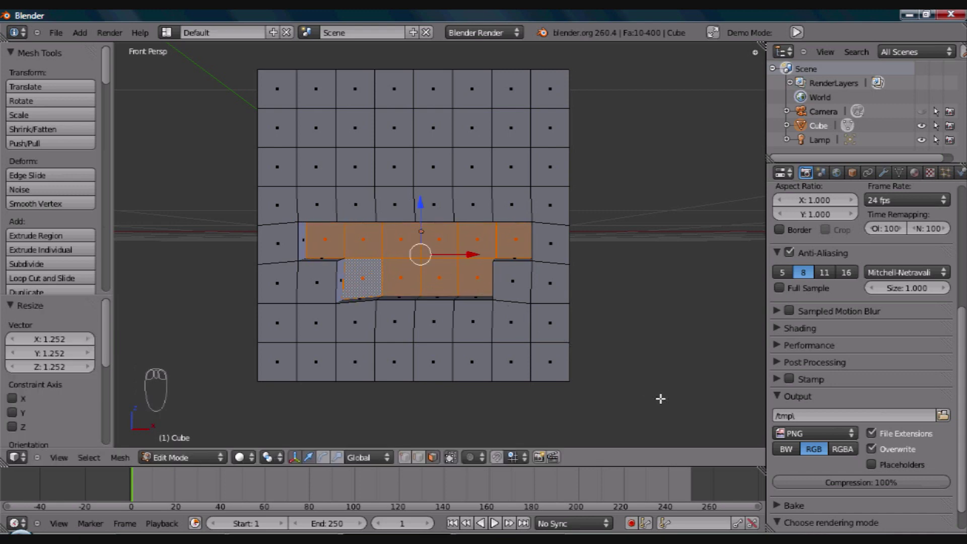
drag(492, 519, 493, 519)
key(z)
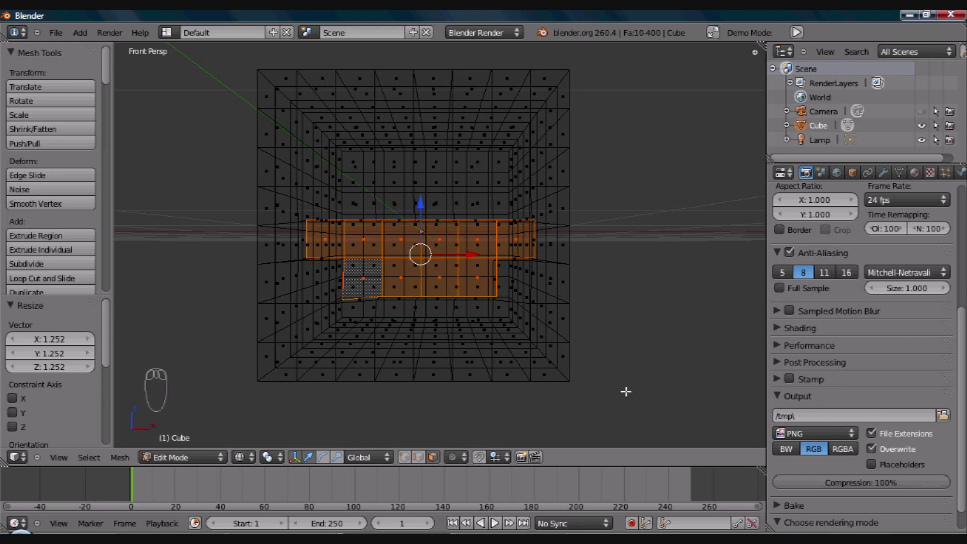
key(s)
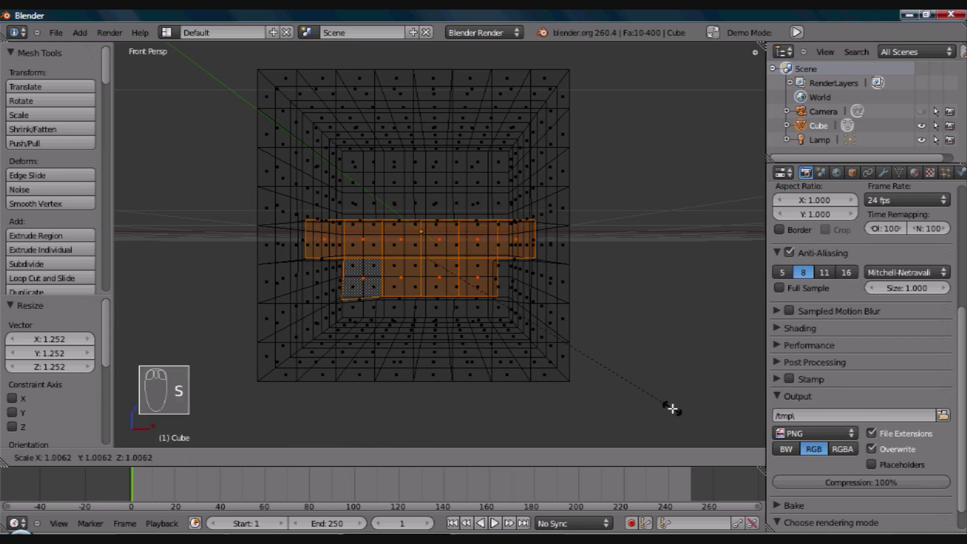
Step: Cut a new edge loop through the mouth area and slide it into place (416 faces)
drag(493, 519, 493, 519)
key(z)
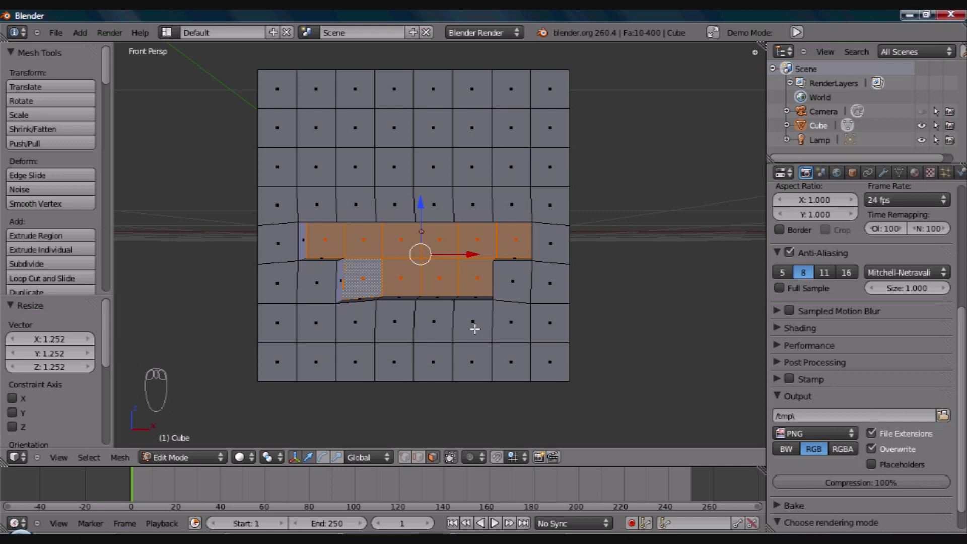
drag(493, 519, 493, 519)
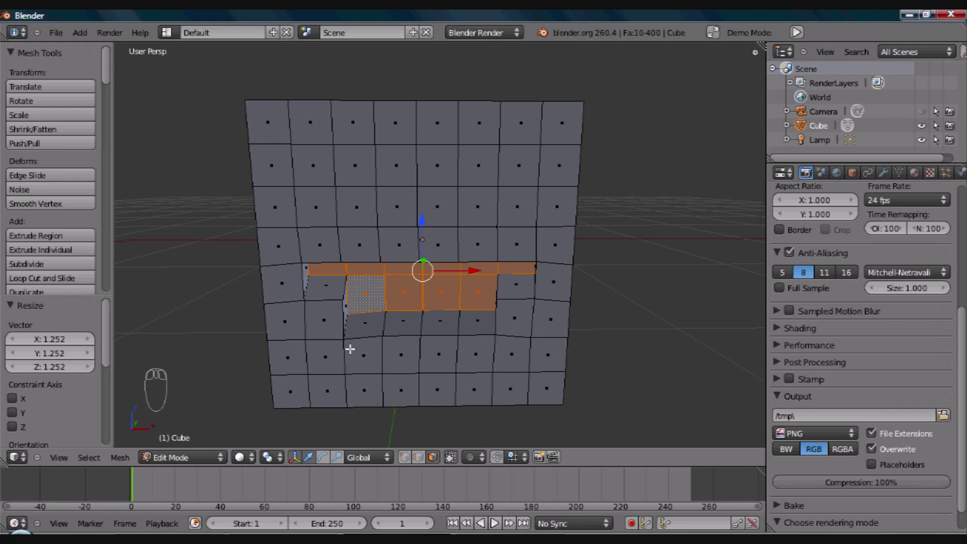
key(ctrl+r)
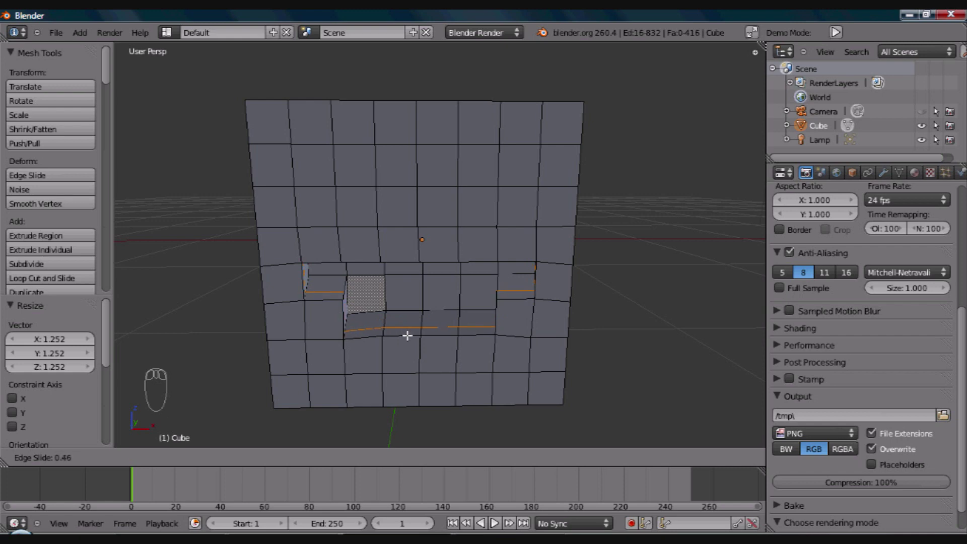
drag(493, 519, 493, 519)
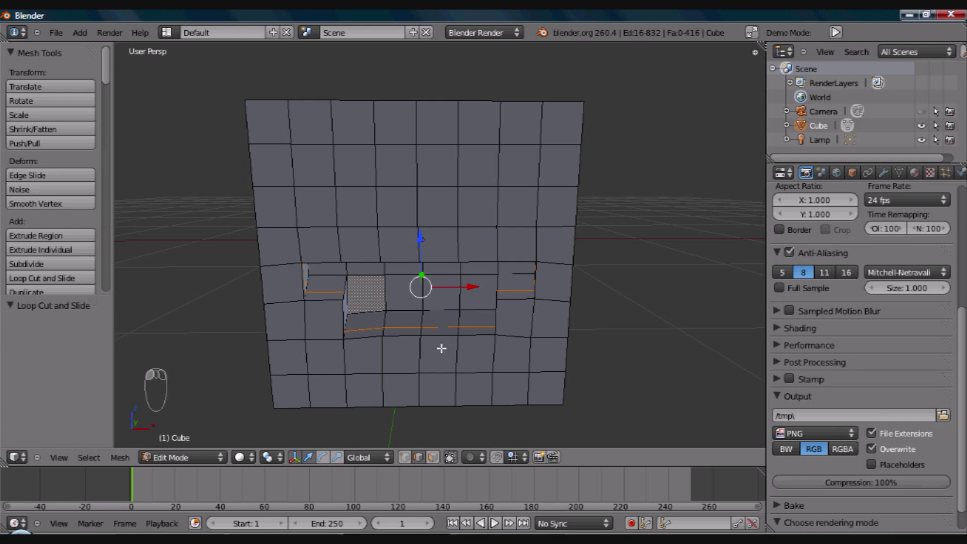
Step: Loop-select the ring of 16 faces lining the mouth cavity's walls
drag(493, 519, 493, 519)
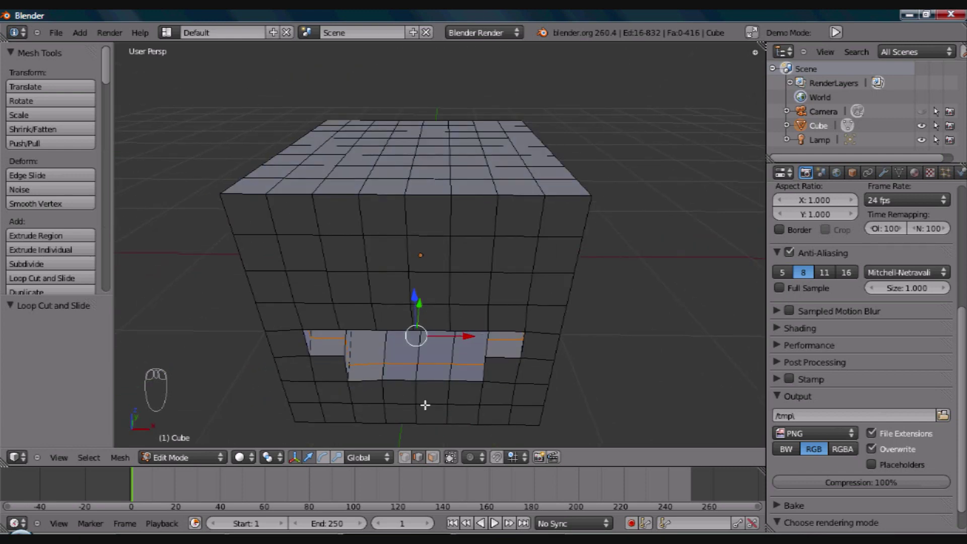
drag(493, 519, 493, 519)
drag(493, 519, 493, 519)
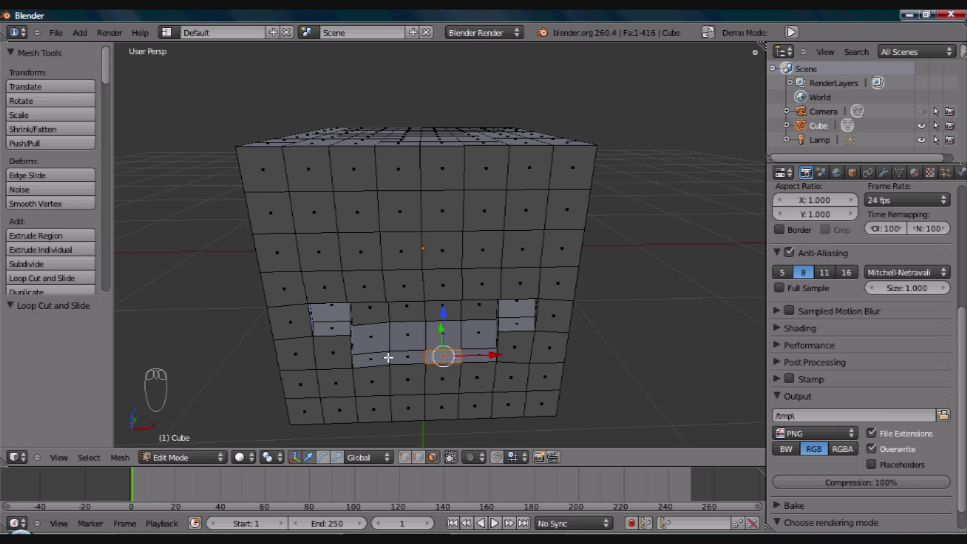
drag(493, 519, 492, 519)
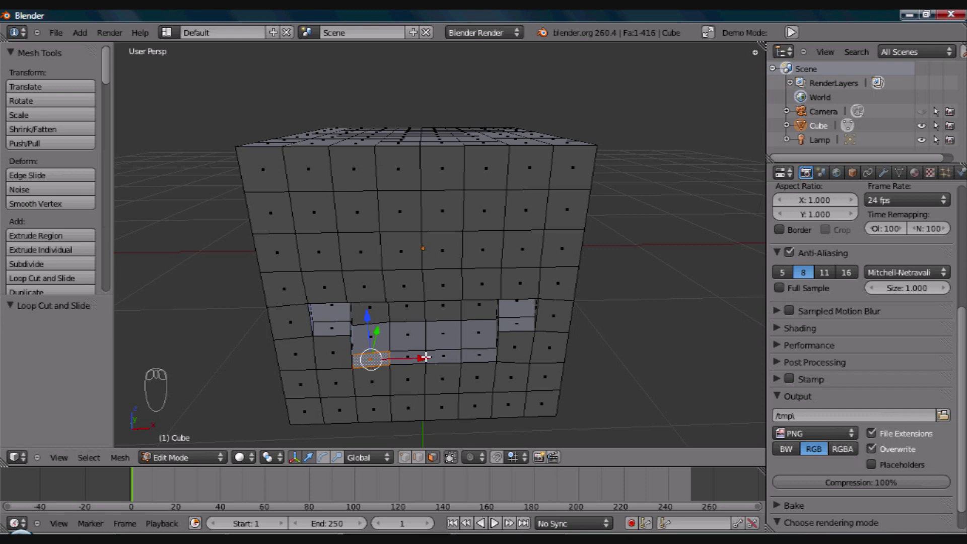
drag(493, 519, 493, 519)
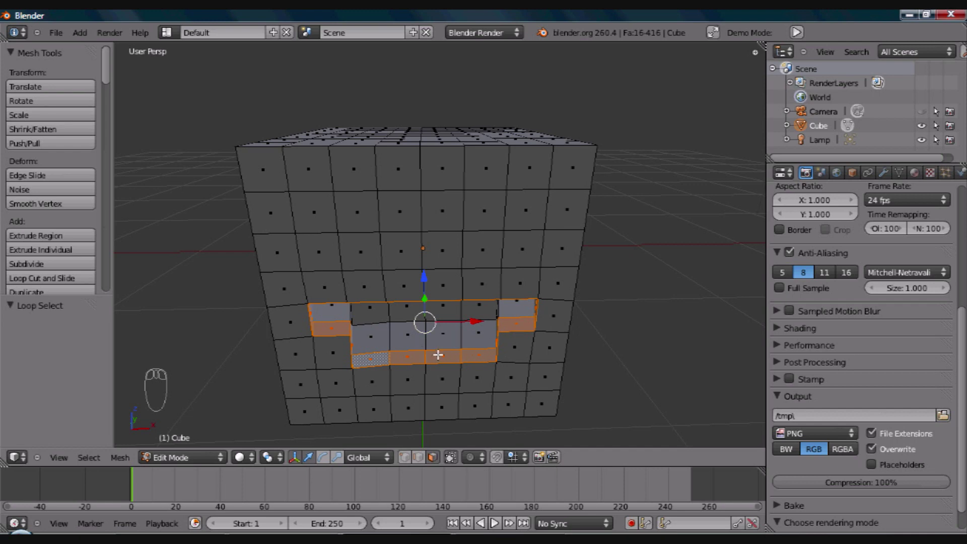
drag(493, 519, 493, 519)
drag(493, 519, 493, 519)
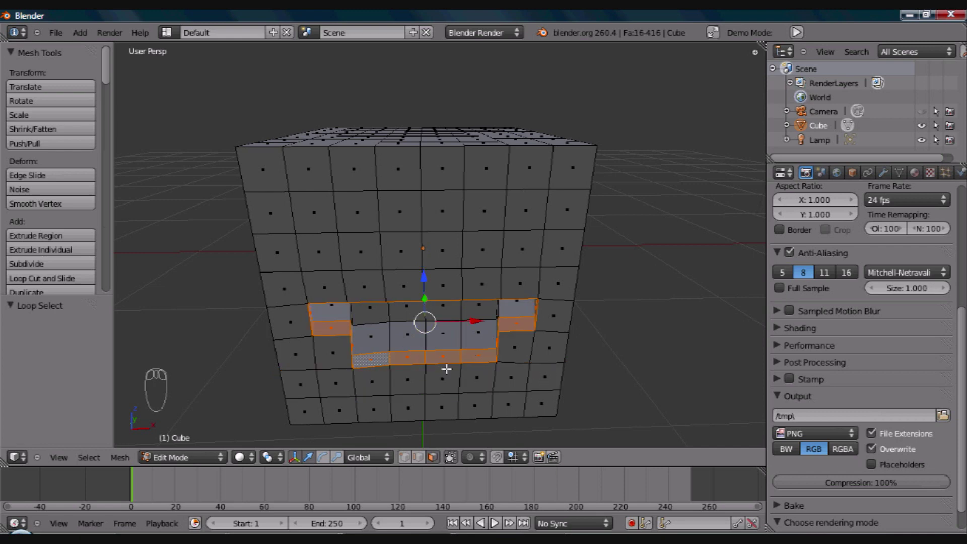
Step: From front view, extrude the mouth face loop and begin shrinking it to about 0.72
key(KP_1)
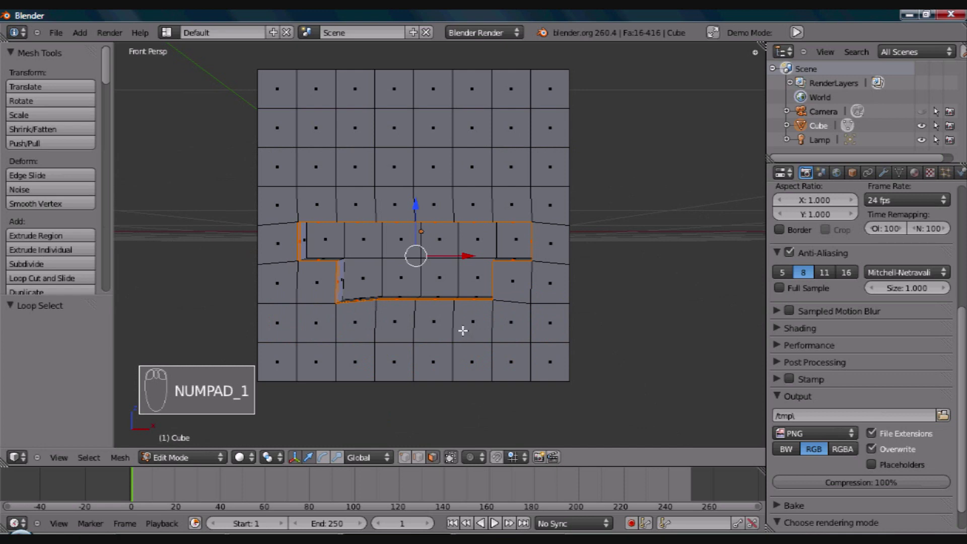
drag(492, 519, 493, 519)
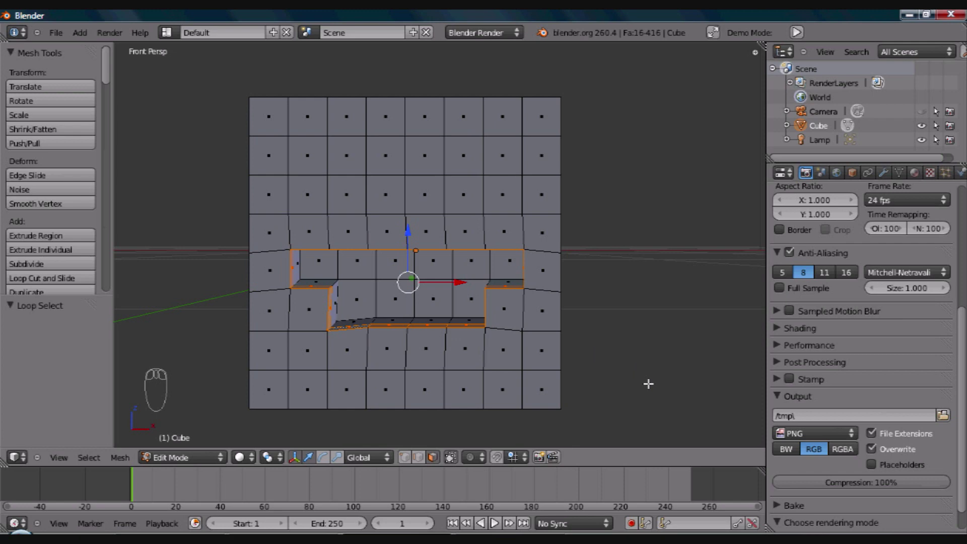
key(e)
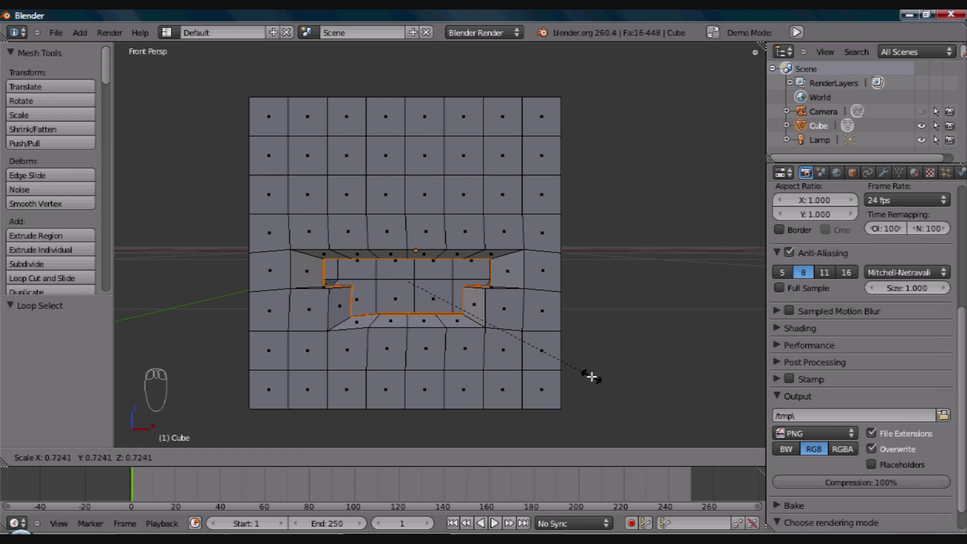
Step: Clip away the top of the cube with Alt+B and look down into its interior
drag(493, 519, 493, 519)
drag(493, 519, 493, 519)
middle_click(493, 519)
drag(493, 519, 493, 519)
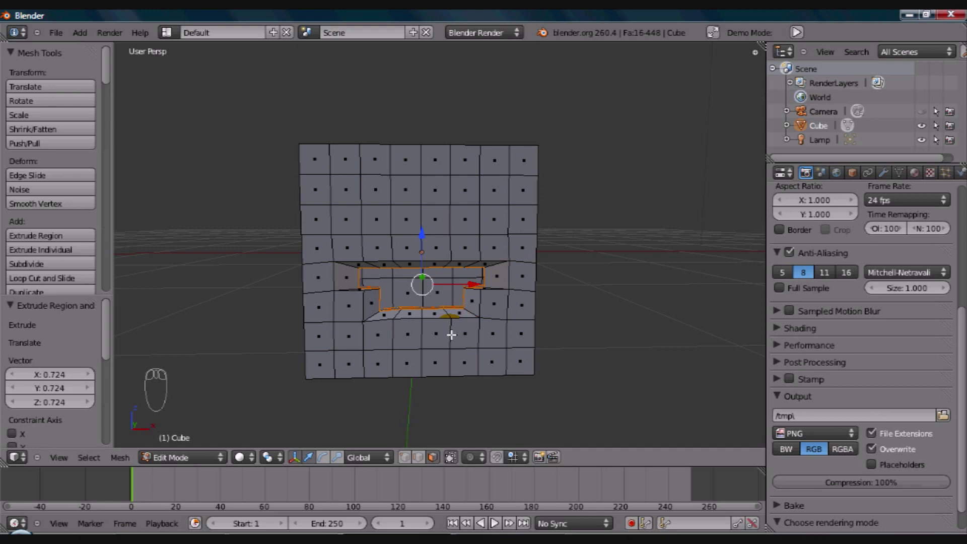
drag(493, 519, 493, 519)
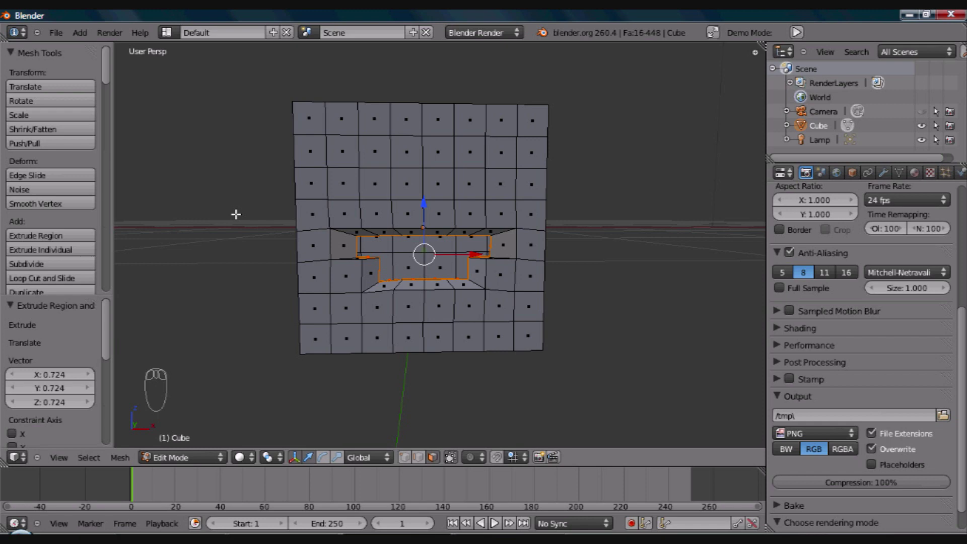
key(alt+b)
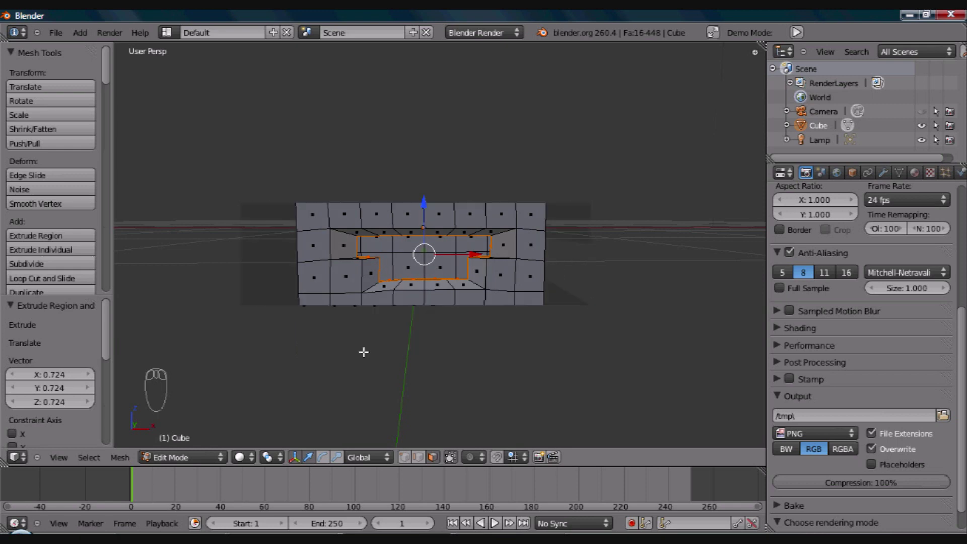
drag(493, 519, 492, 519)
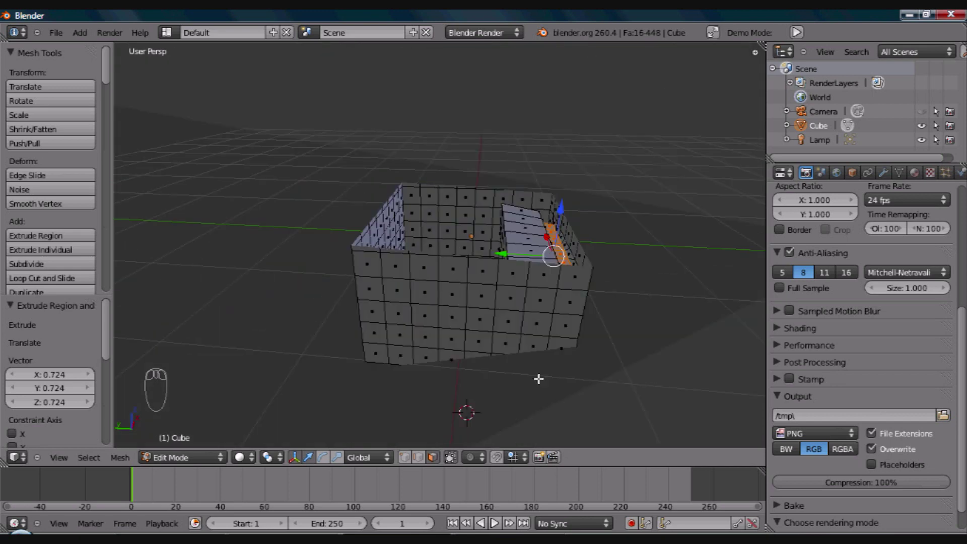
drag(493, 519, 493, 519)
drag(493, 519, 493, 519)
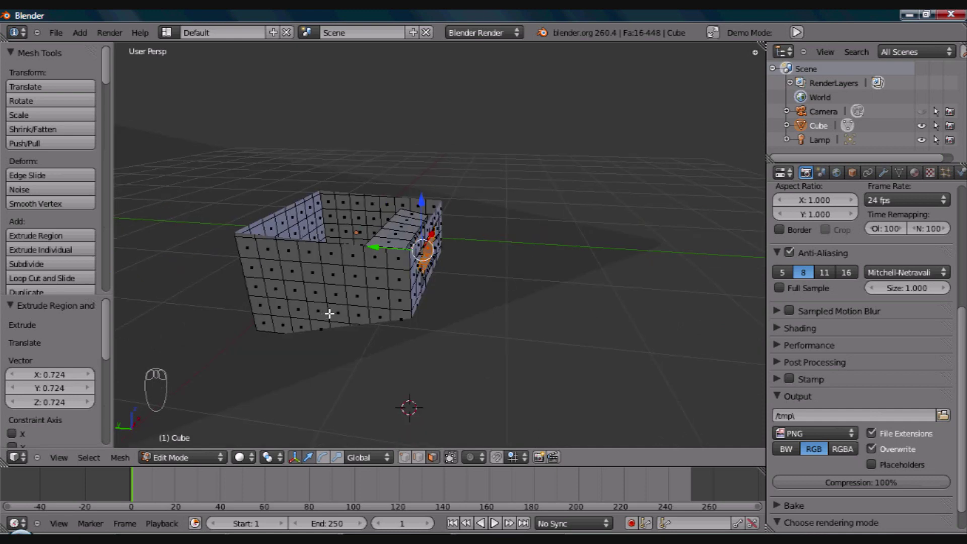
drag(492, 519, 492, 519)
drag(493, 519, 493, 519)
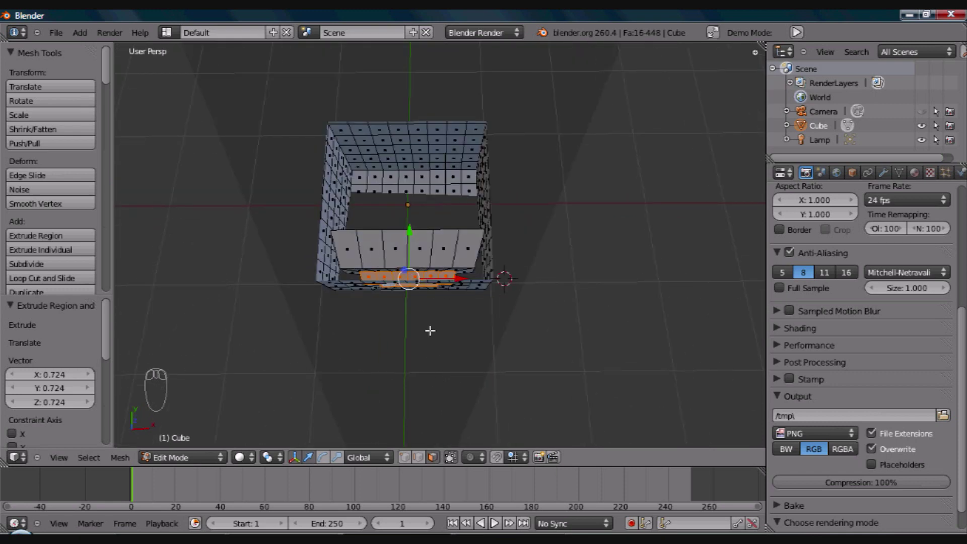
Step: Inspect the cavity from several angles and reselect the ring of mouth faces
drag(492, 519, 492, 519)
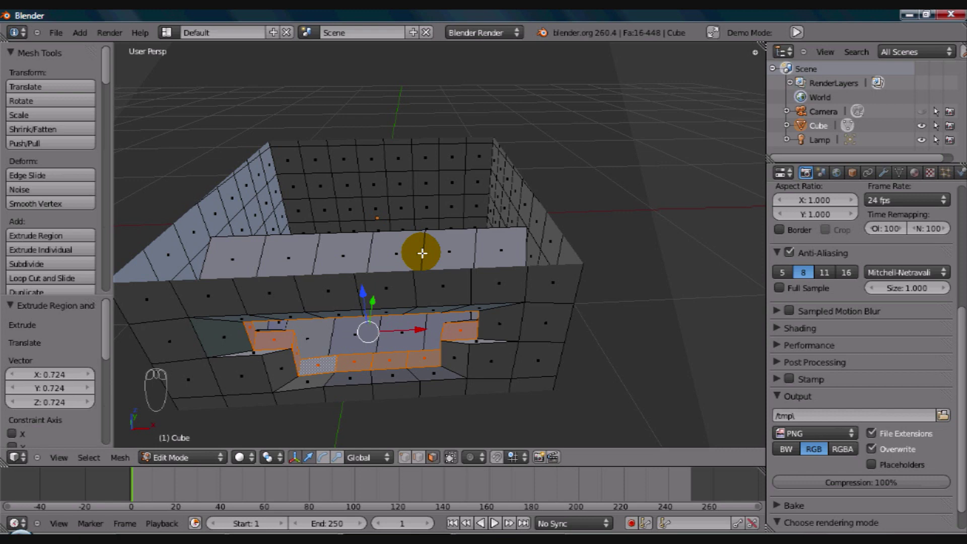
drag(492, 519, 492, 519)
drag(493, 519, 493, 519)
drag(493, 519, 493, 519)
drag(493, 519, 493, 519)
drag(493, 519, 493, 519)
drag(493, 519, 493, 519)
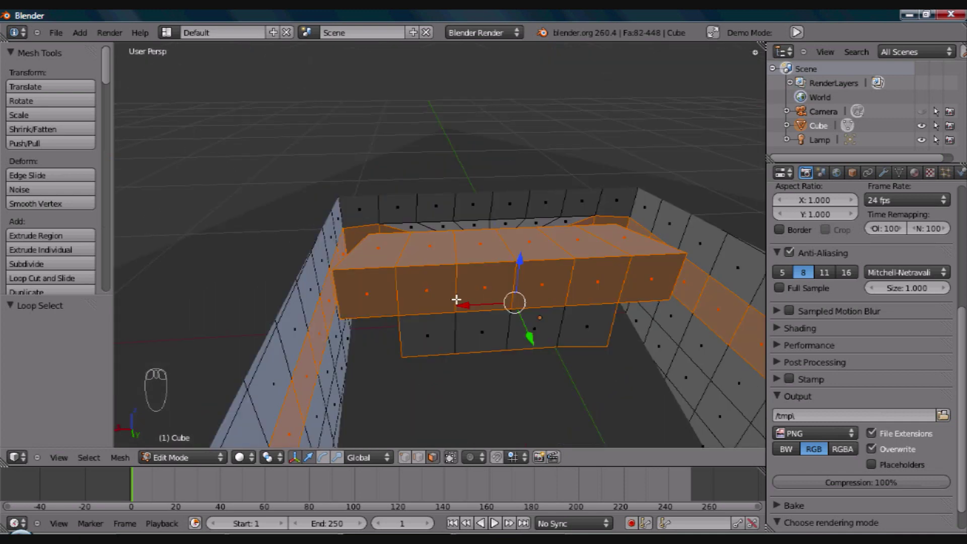
Step: Extrude the mouth faces and pull them inward so they sit recessed as a cavity
key(ctrl+z)
drag(492, 519, 492, 519)
key(c)
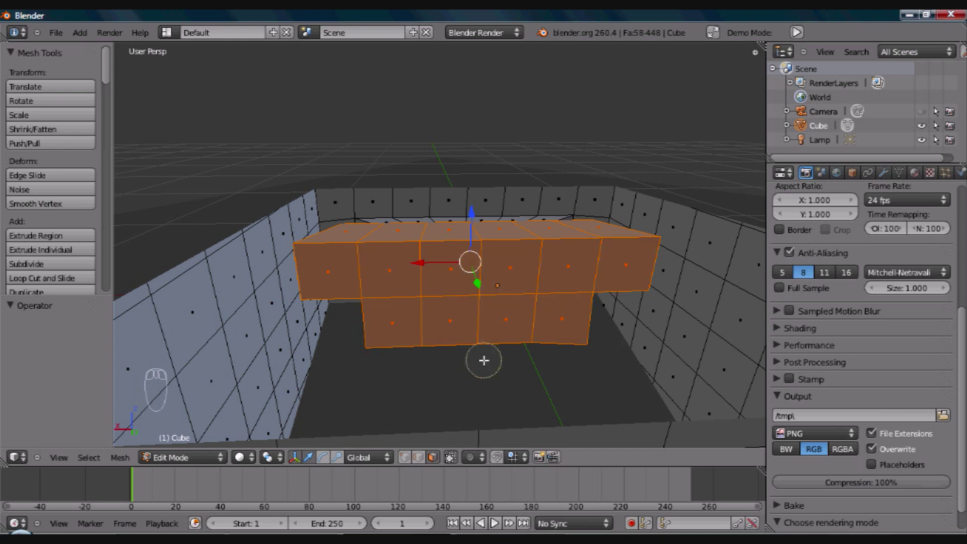
drag(493, 519, 493, 519)
drag(492, 519, 492, 519)
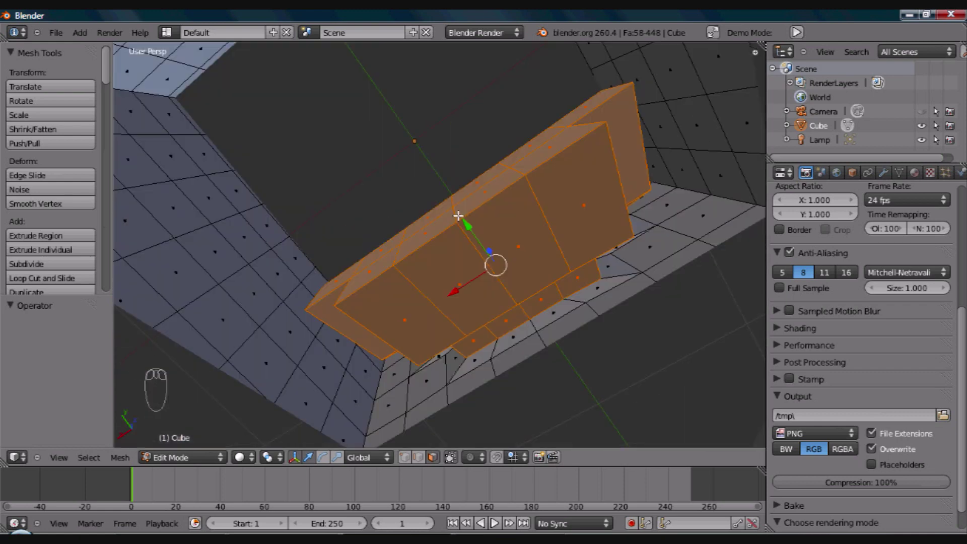
drag(493, 519, 493, 519)
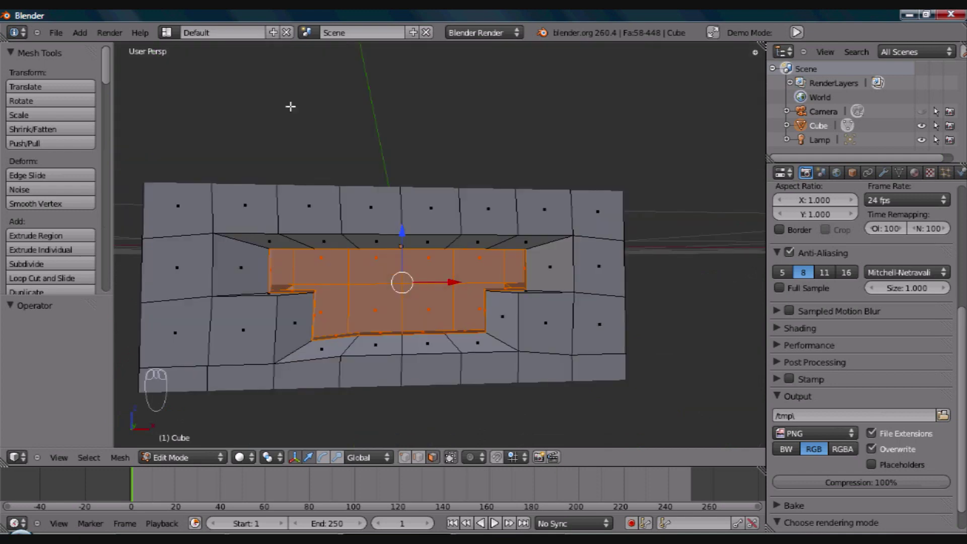
Step: Frame the whole face and subdivide the selected mouth faces into a denser grid
drag(493, 519, 493, 519)
drag(493, 519, 493, 519)
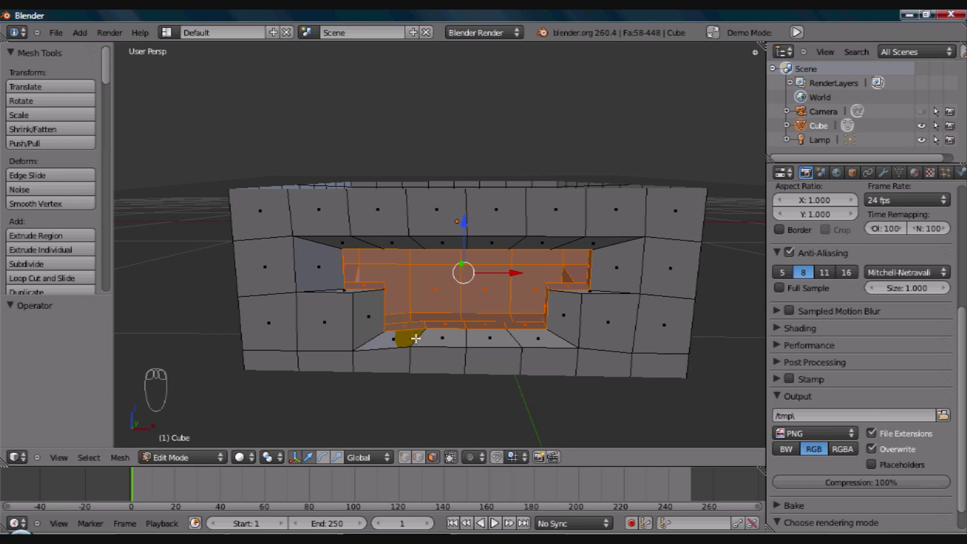
drag(493, 519, 493, 519)
drag(493, 519, 493, 520)
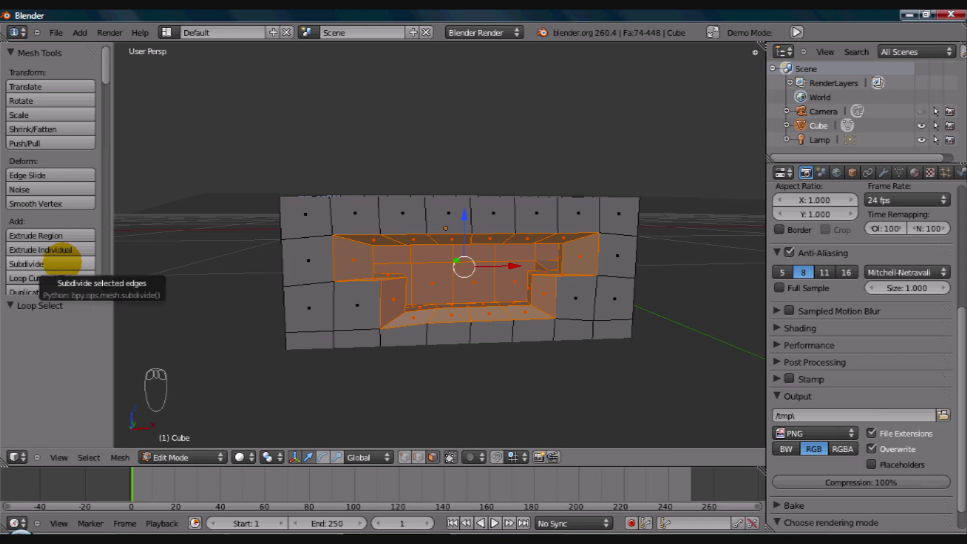
Step: Undo the subdivide and apply Smooth Vertex to round the 74 mouth faces
drag(493, 519, 493, 519)
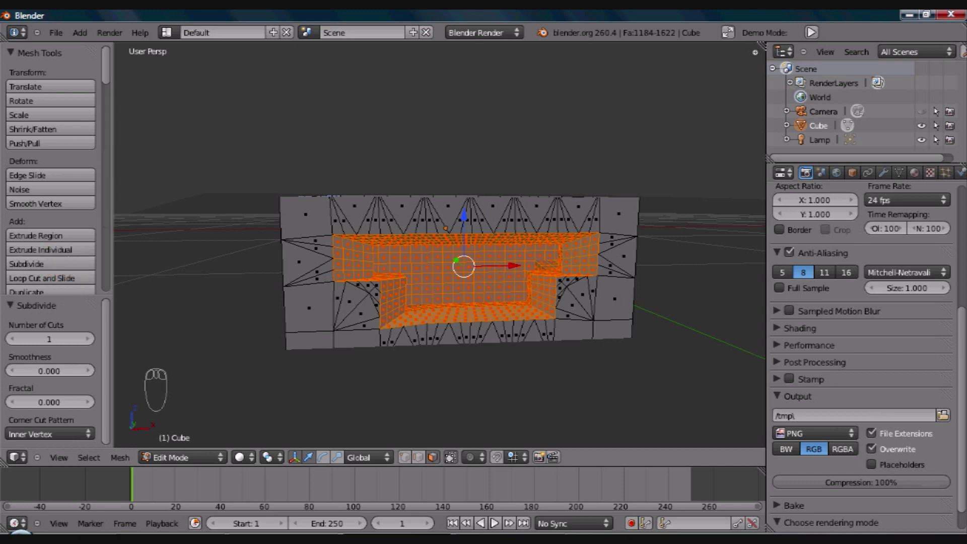
key(ctrl+z)
key(ctrl+z)
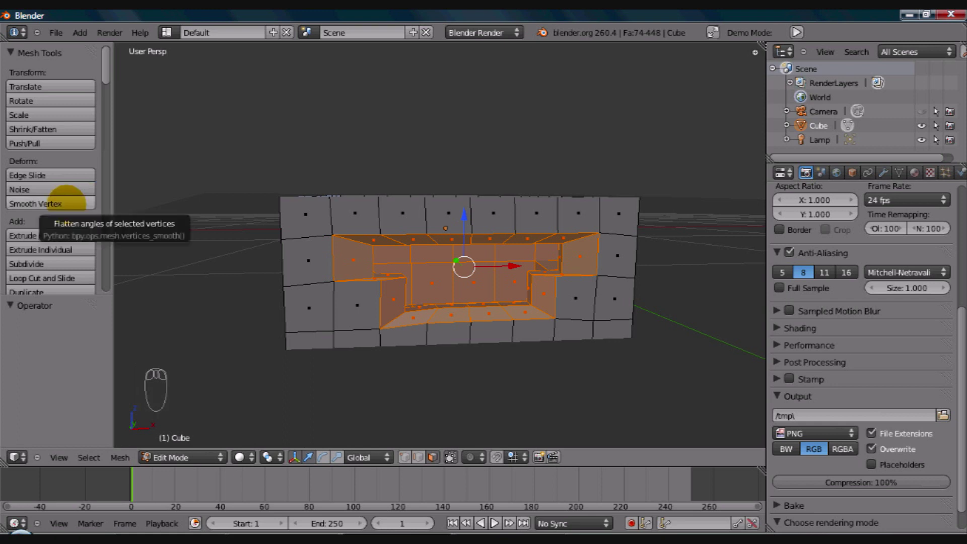
drag(493, 519, 492, 519)
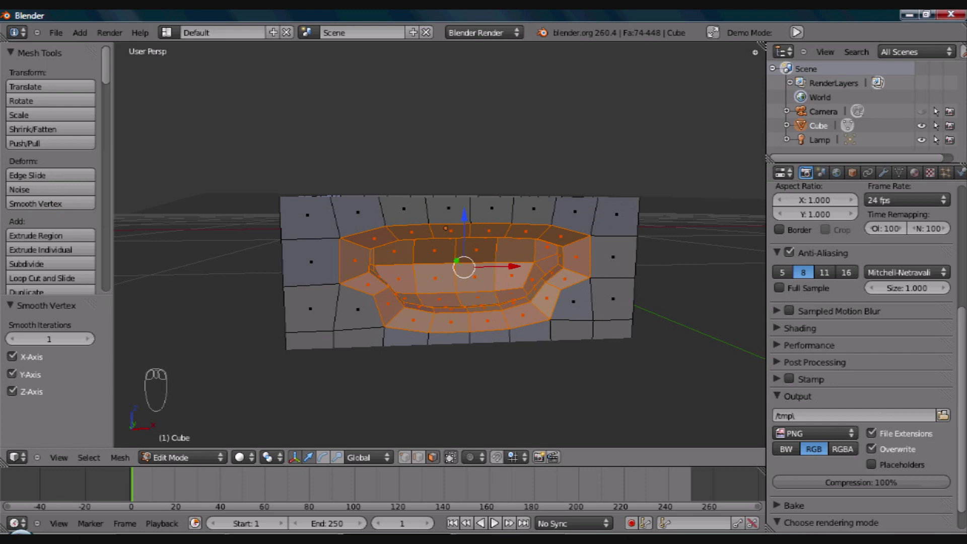
drag(492, 519, 493, 519)
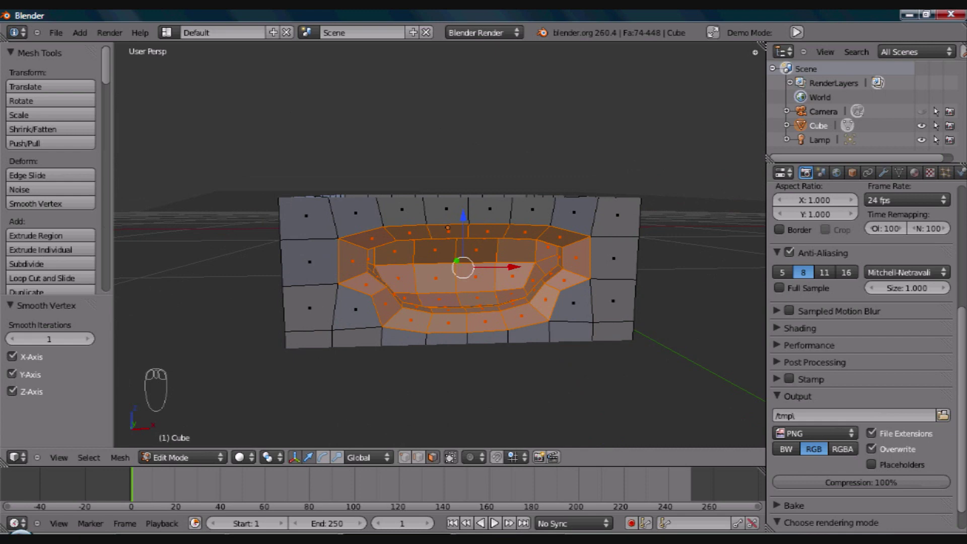
Step: Preview the cube in Object Mode, return to Edit Mode and remove the Alt+B clipping
key(Tab)
drag(493, 519, 493, 519)
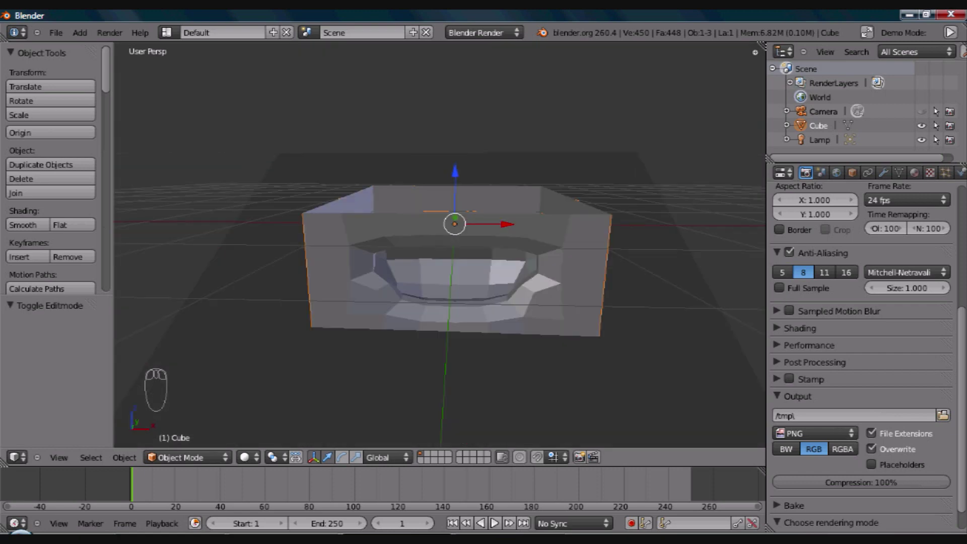
key(Tab)
drag(493, 519, 493, 519)
drag(493, 519, 493, 519)
key(alt+b)
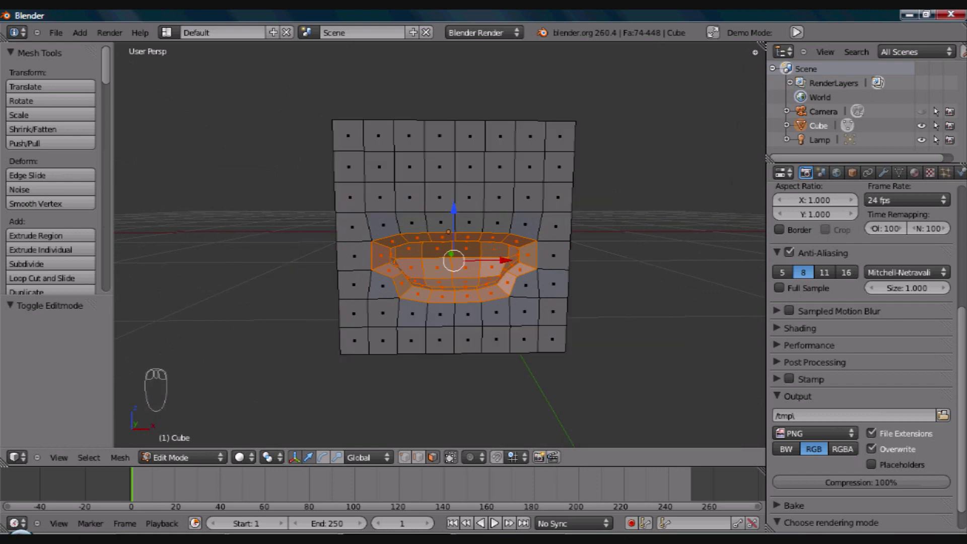
drag(492, 519, 493, 519)
Step: Set the cube's shading to Smooth in Object Mode, then return to Edit Mode
key(Tab)
drag(493, 519, 492, 519)
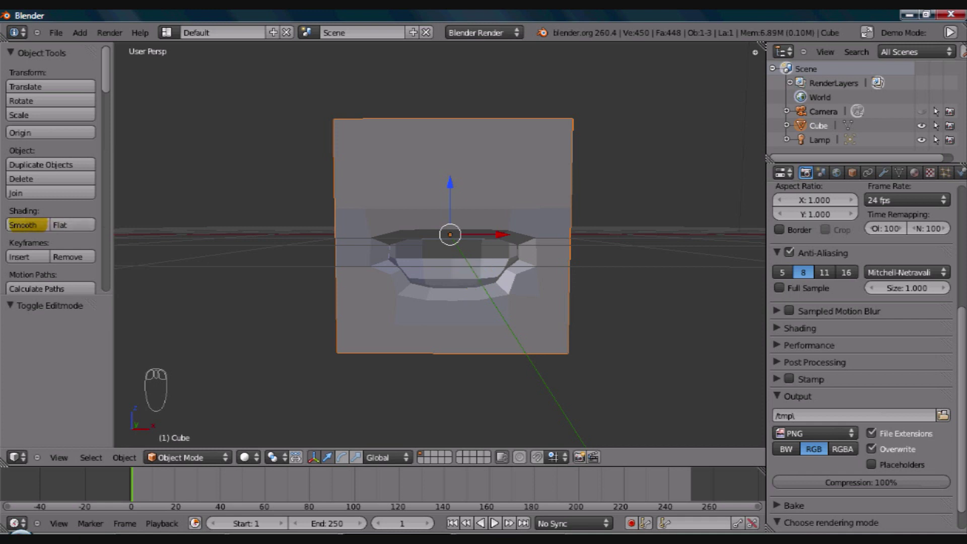
drag(493, 519, 492, 519)
drag(492, 519, 493, 519)
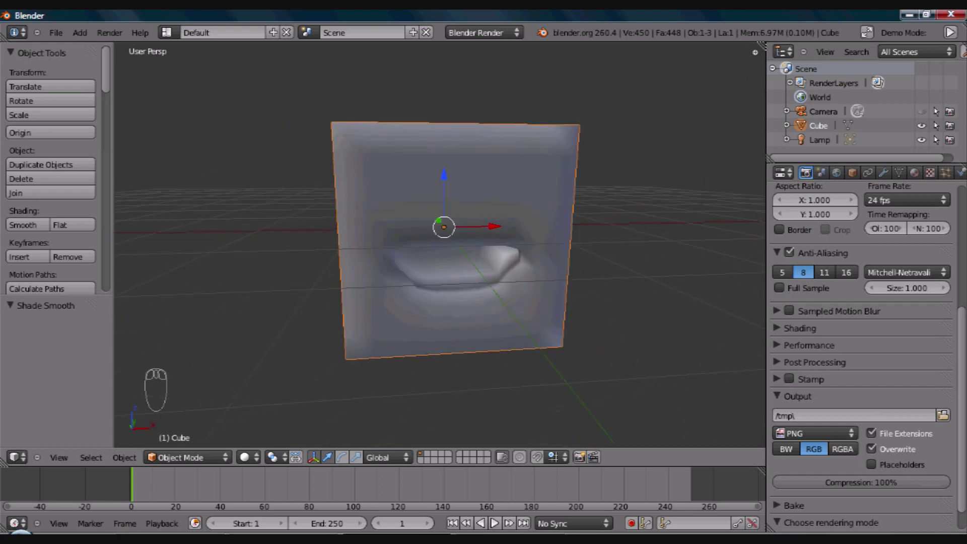
key(Tab)
Step: Create a first material on the cube and name it Body
drag(493, 519, 493, 519)
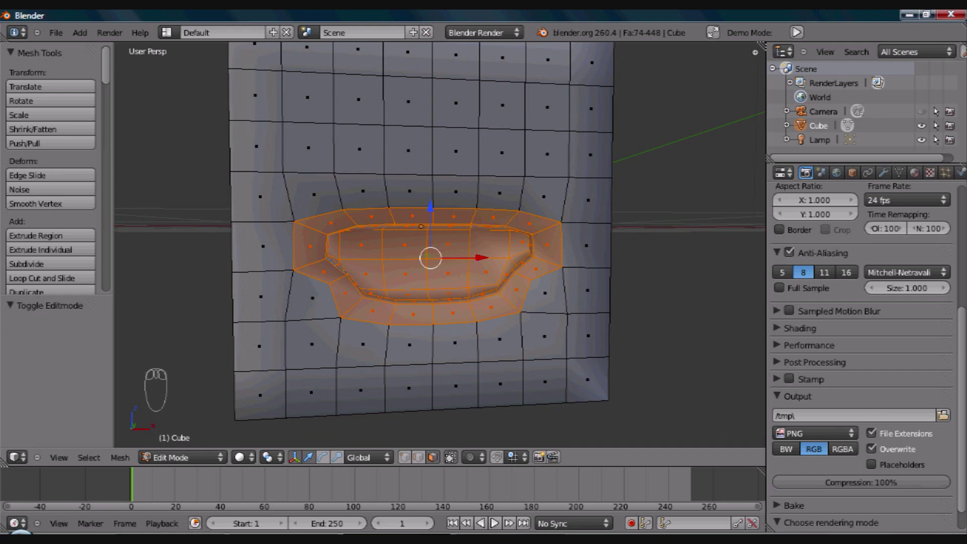
drag(493, 519, 493, 519)
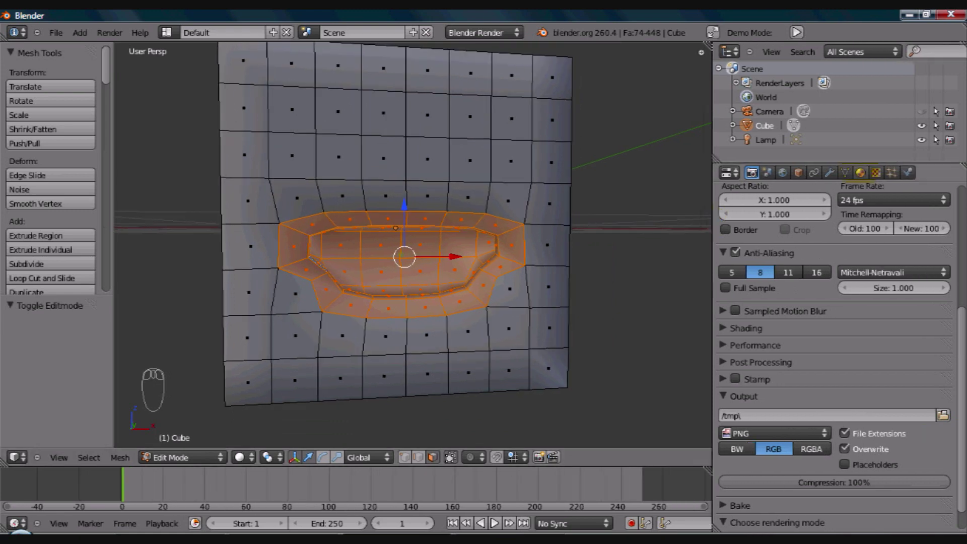
drag(493, 519, 493, 519)
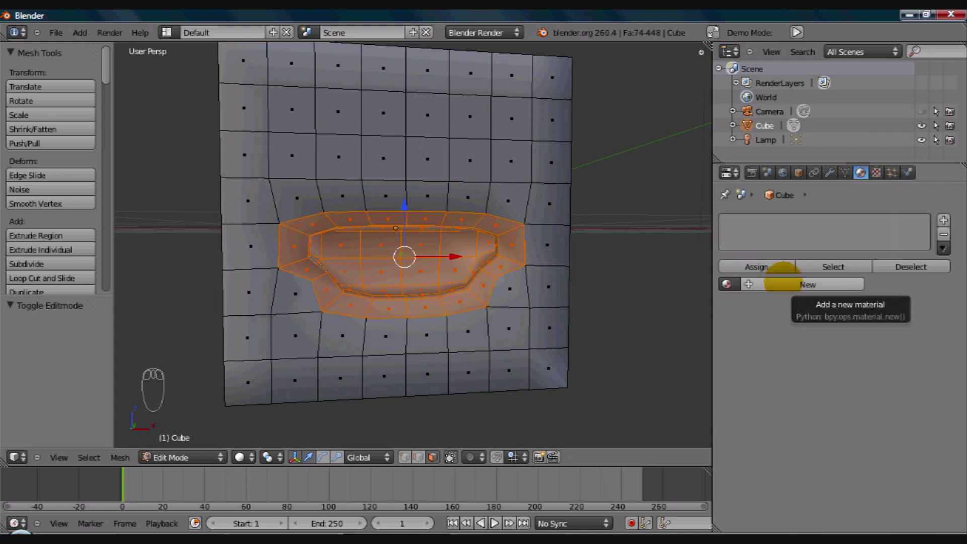
drag(493, 519, 493, 519)
drag(493, 519, 492, 519)
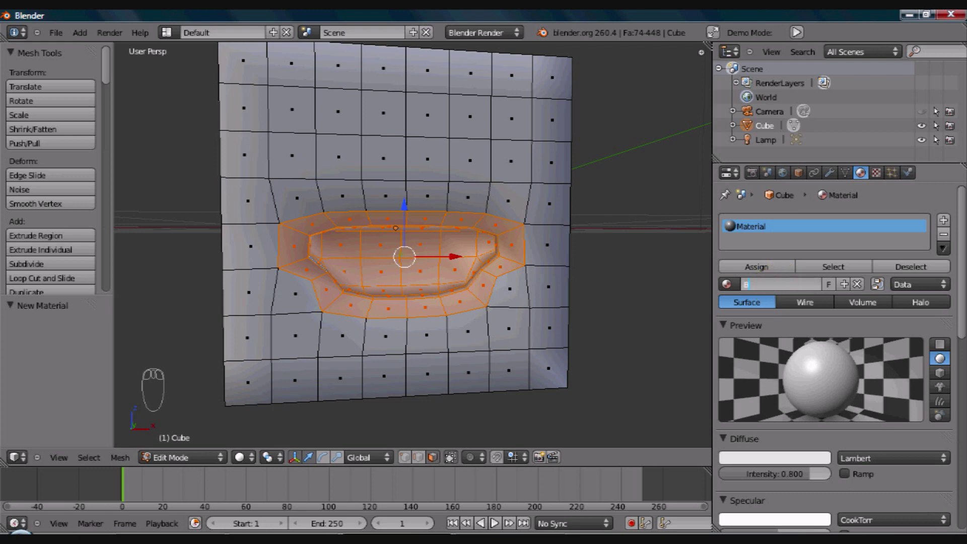
click(493, 519)
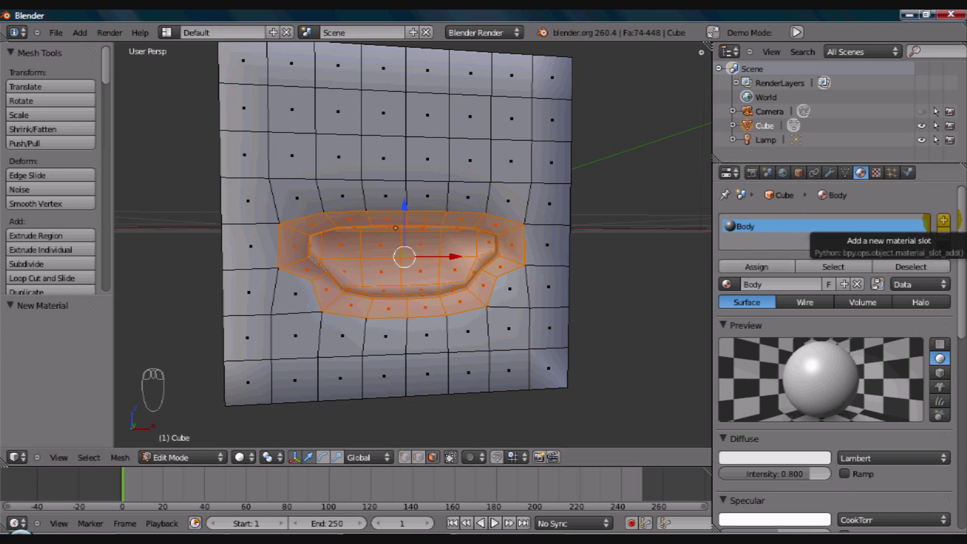
Step: Add a second material slot with a new material for the mouth
drag(492, 519, 493, 519)
click(493, 519)
Step: Name the second material Mouth, set its diffuse colour to red and assign it to the mouth faces
click(493, 519)
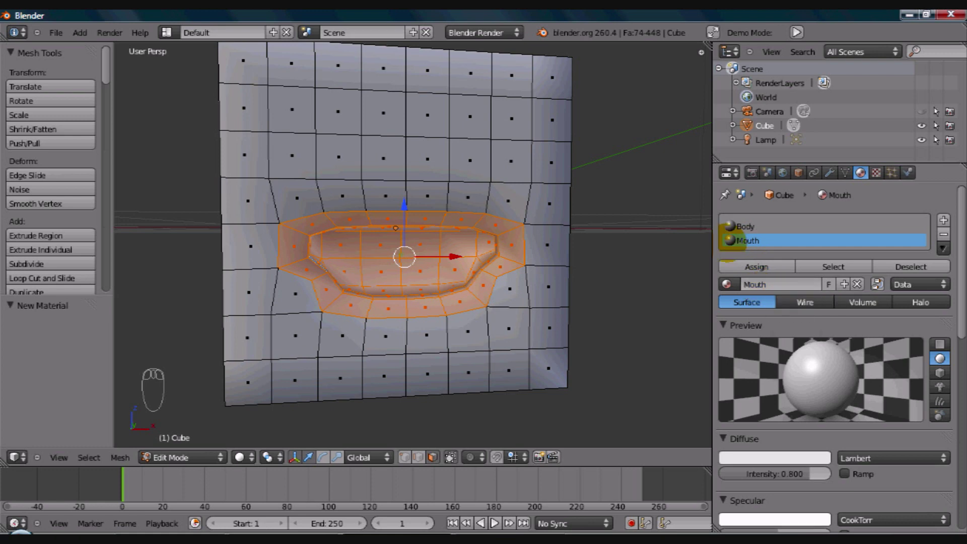
drag(492, 519, 493, 519)
drag(493, 519, 492, 519)
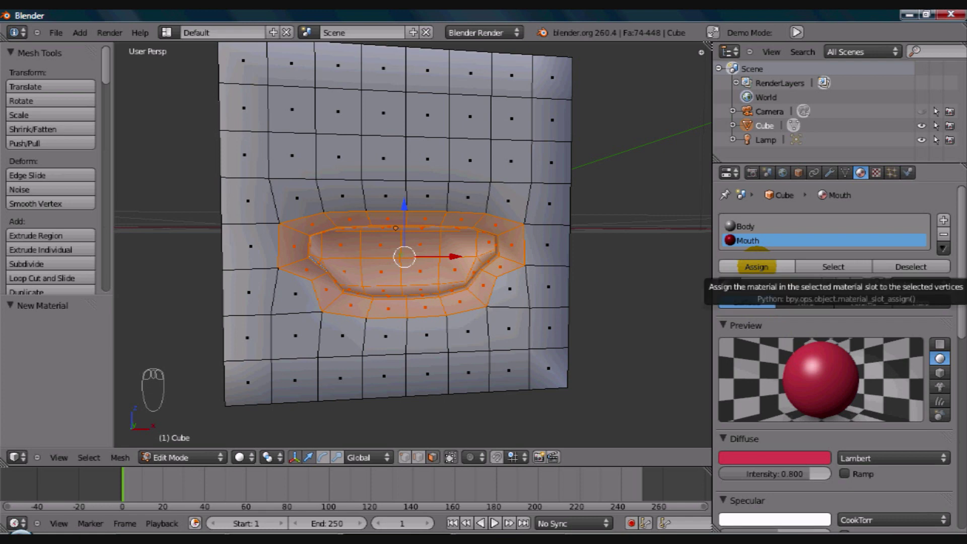
drag(493, 519, 493, 519)
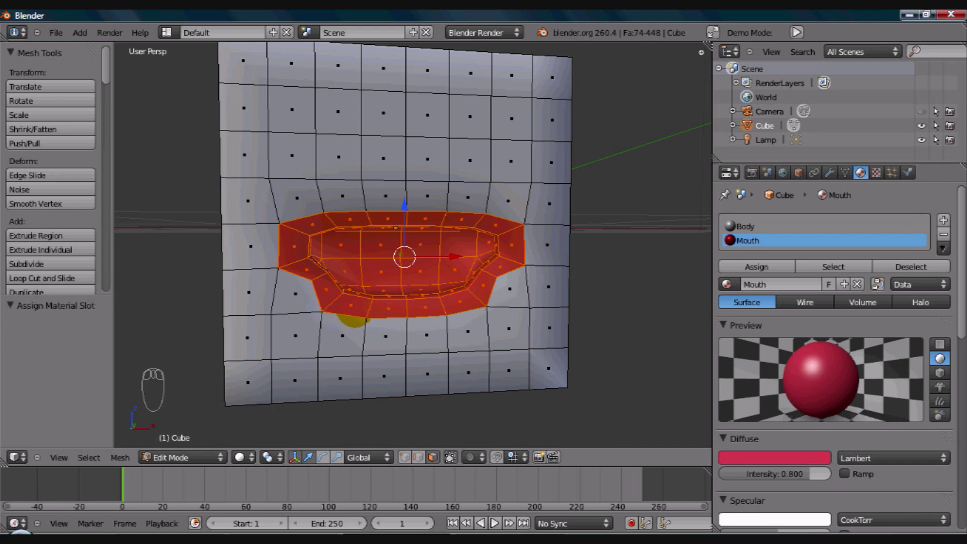
drag(493, 519, 493, 519)
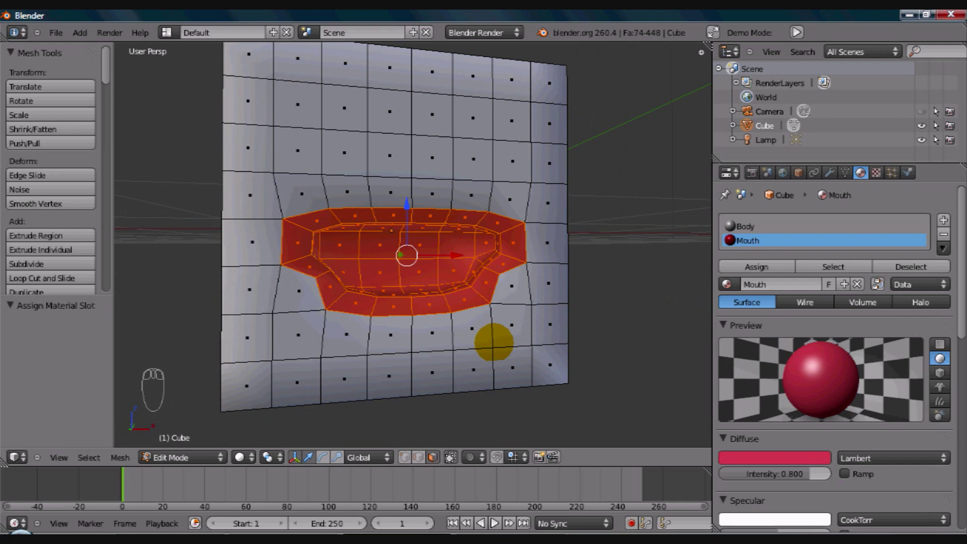
drag(493, 519, 493, 519)
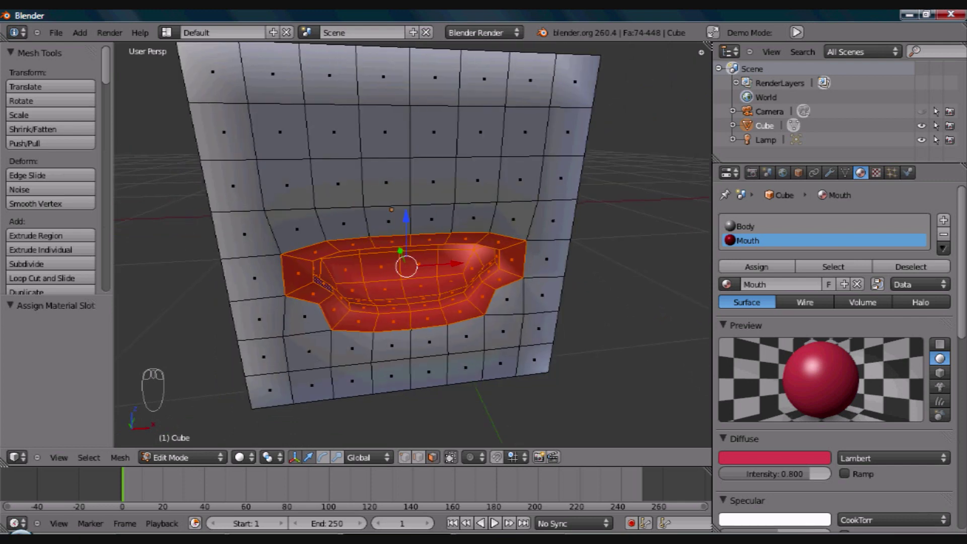
Step: Set the Body material's diffuse colour to pale pink and view the result in Object Mode
drag(493, 519, 493, 519)
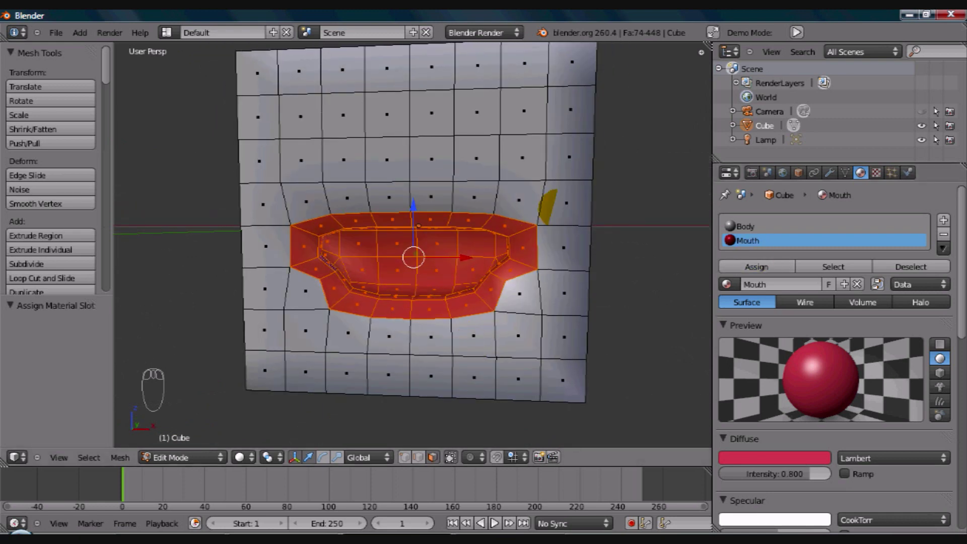
drag(493, 519, 493, 519)
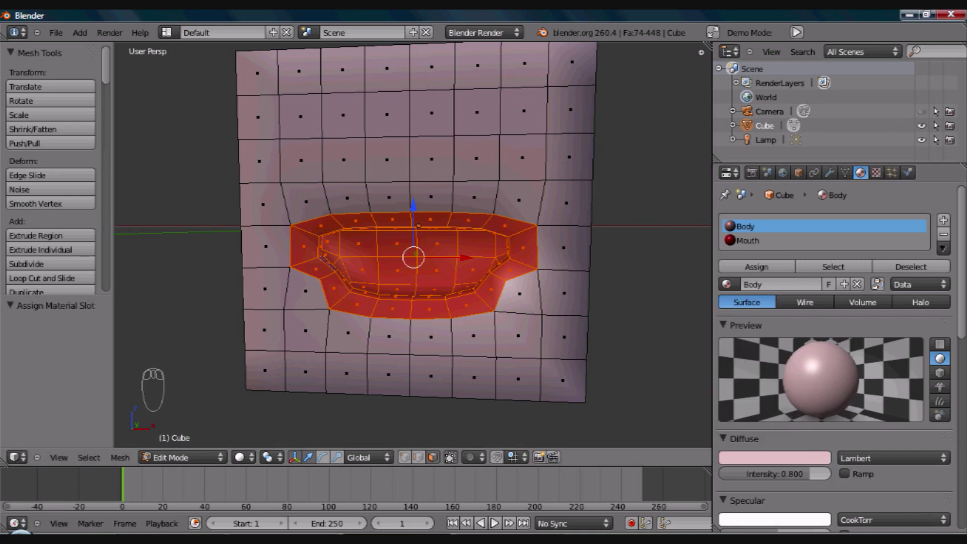
drag(493, 519, 492, 519)
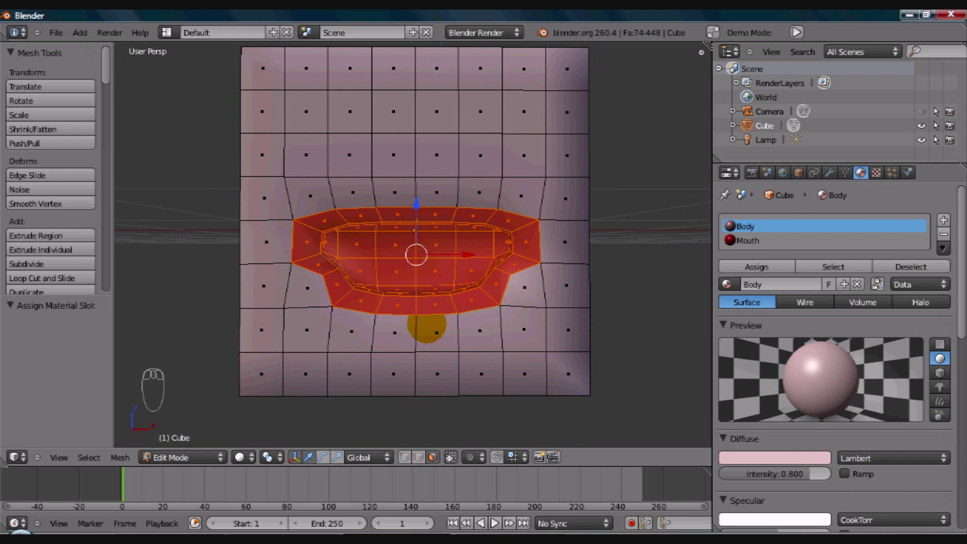
drag(492, 519, 493, 519)
key(Tab)
drag(493, 519, 493, 519)
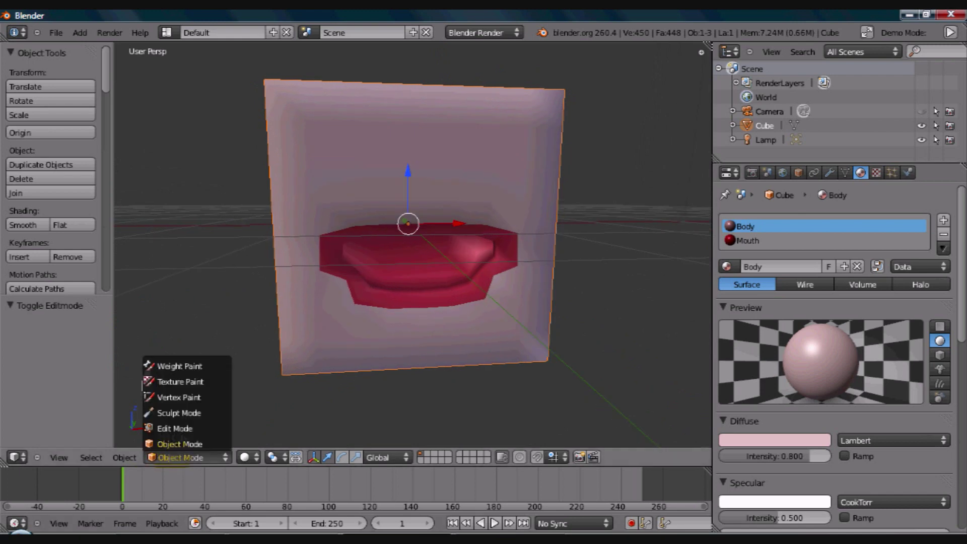
click(493, 519)
drag(493, 519, 497, 522)
key(Tab)
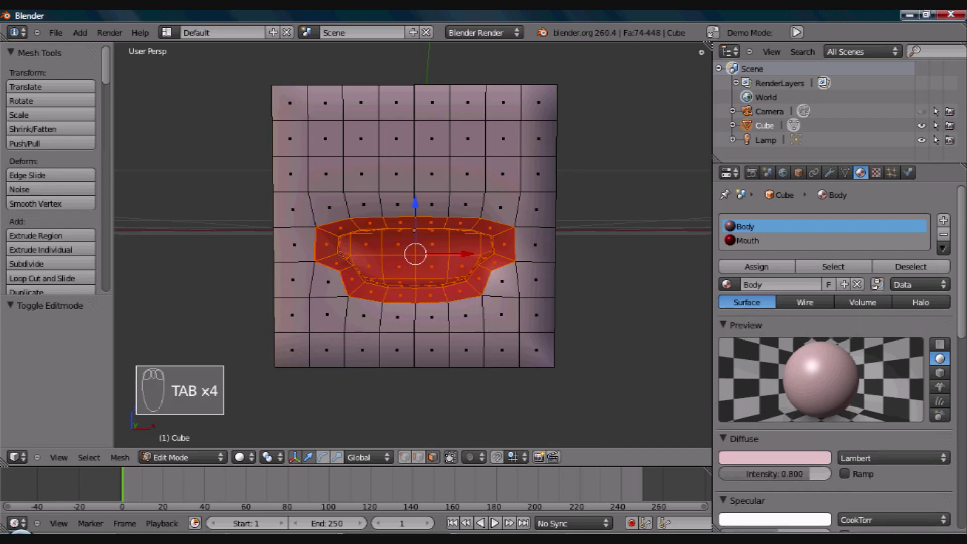
key(Tab)
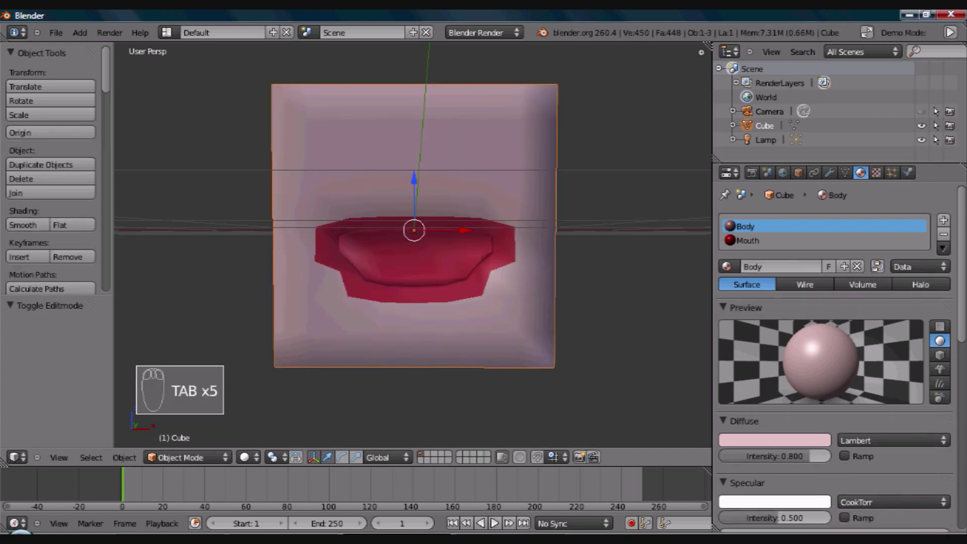
drag(497, 521, 497, 521)
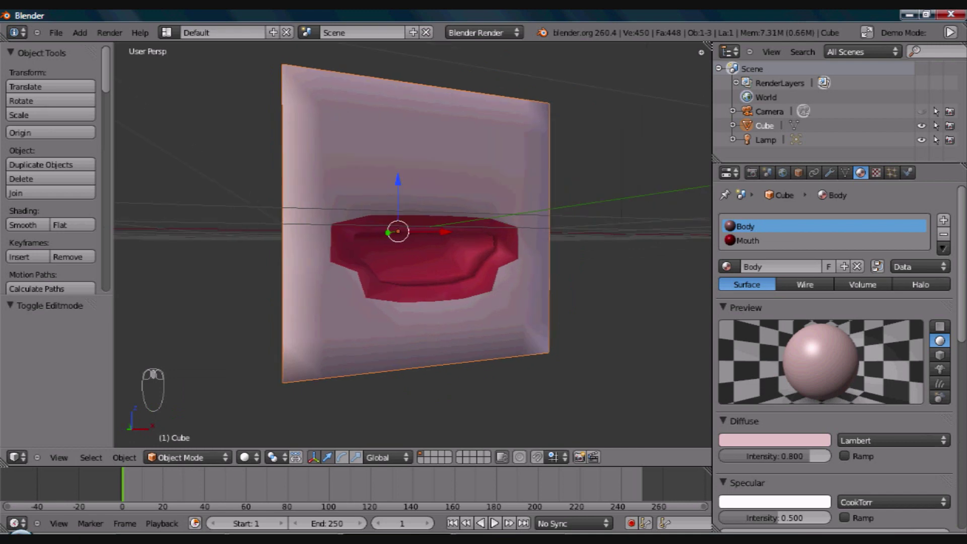